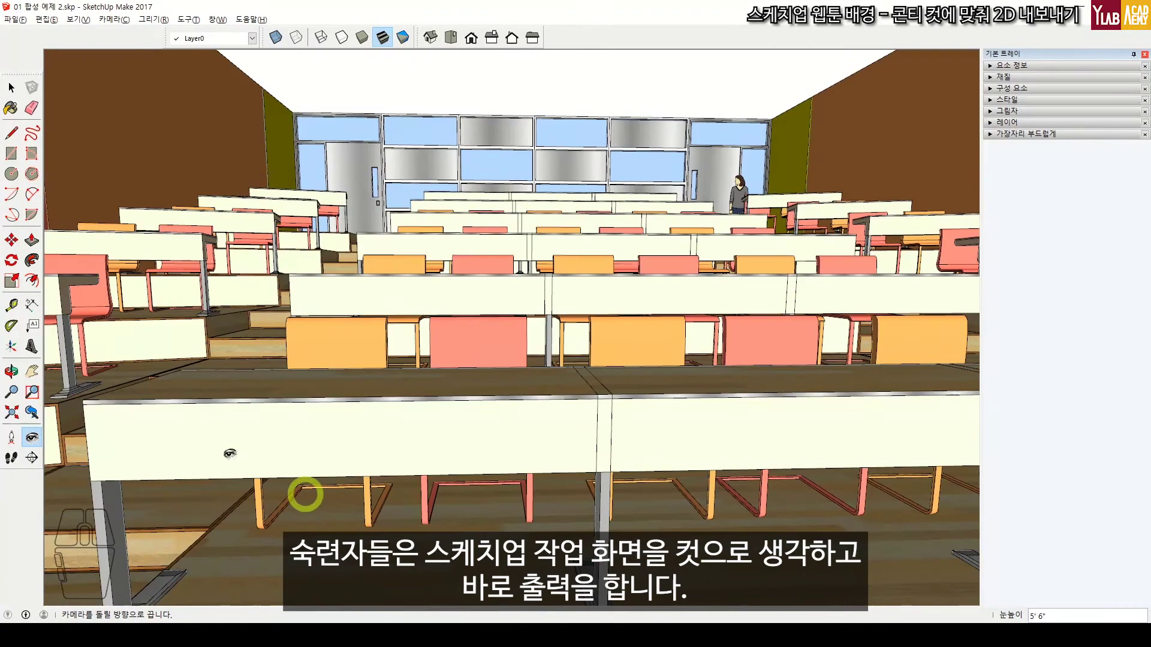
Orbit, pan and zoom the camera down among the tiered desks close to the front chairs.
drag(618, 309, 606, 292)
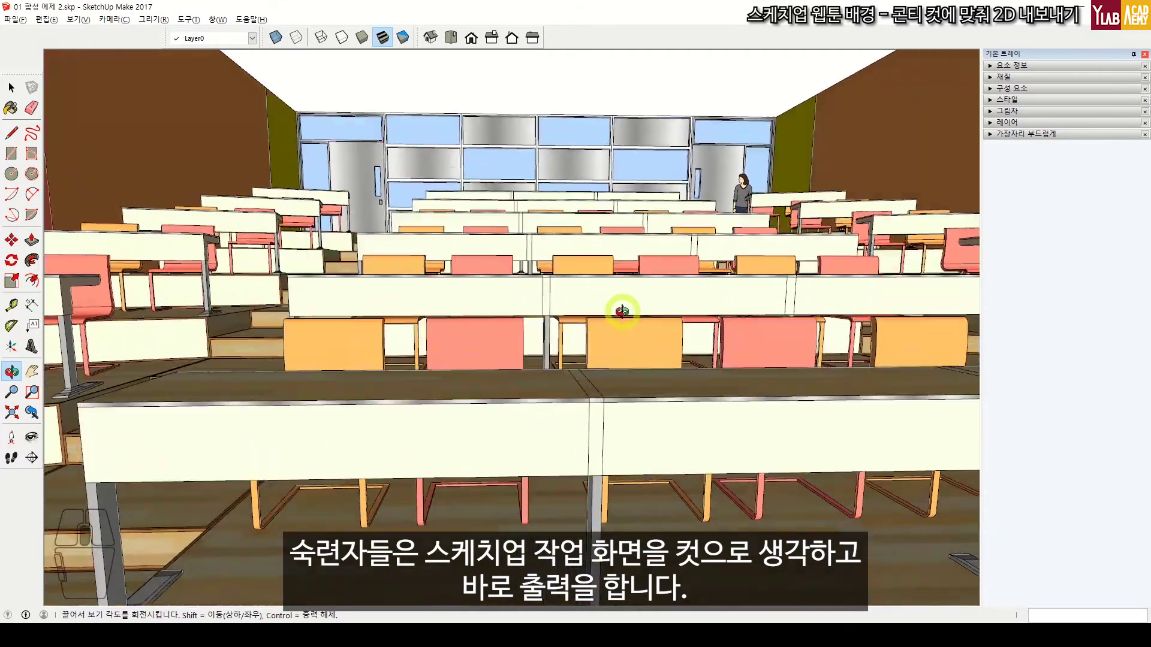
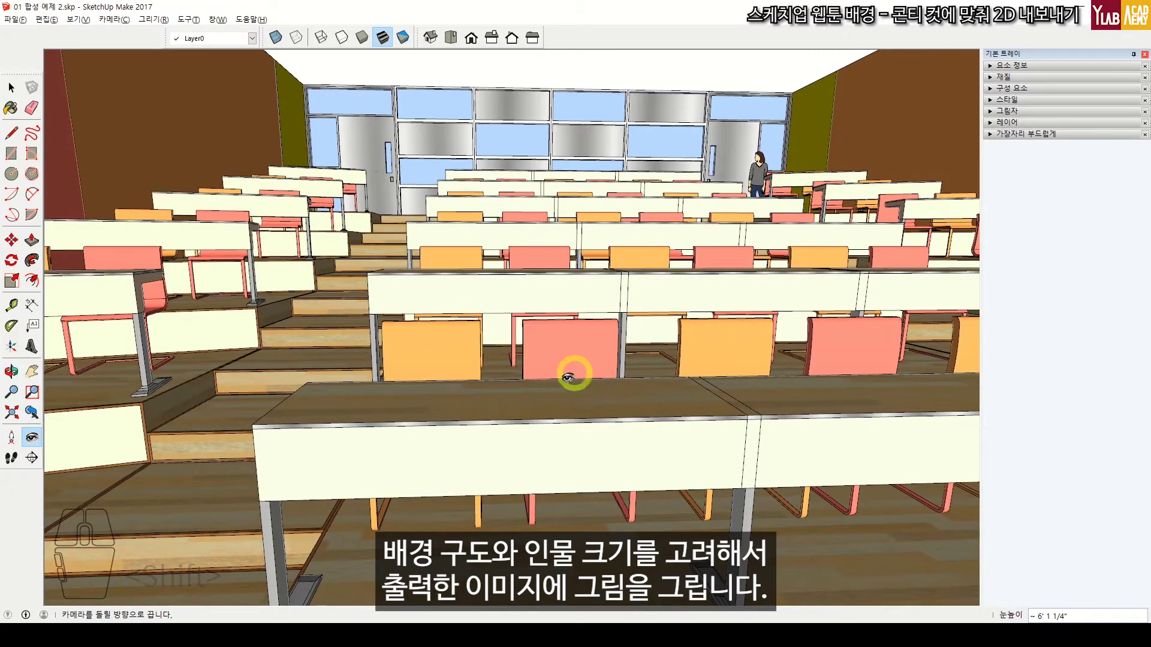
middle_click(906, 492)
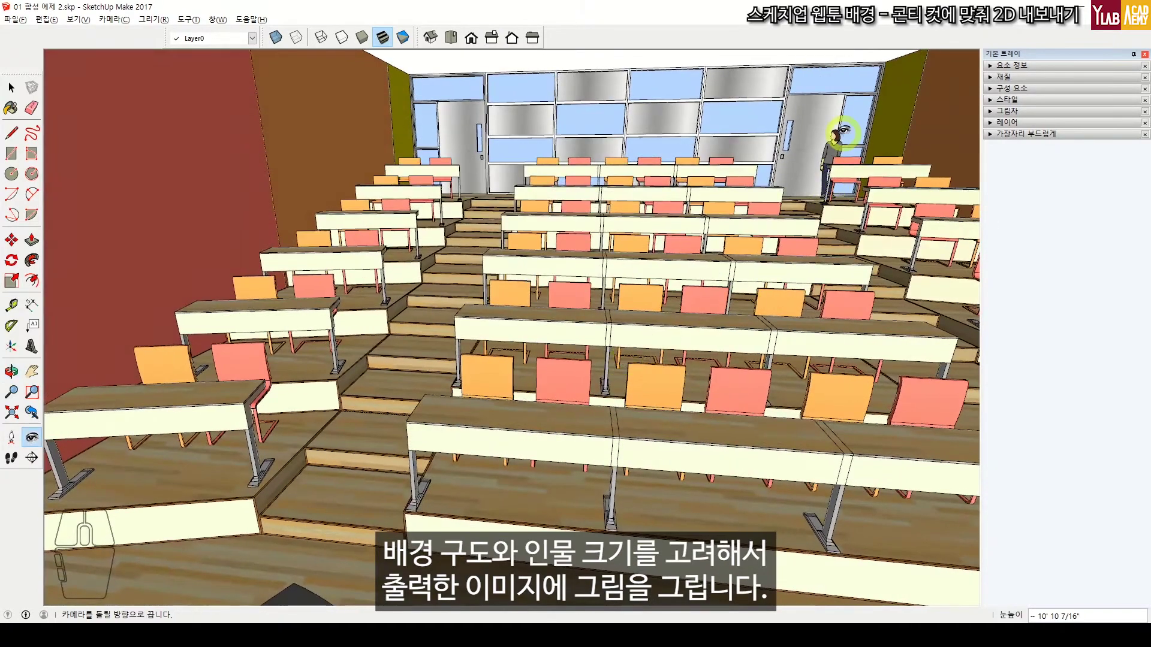
key(space)
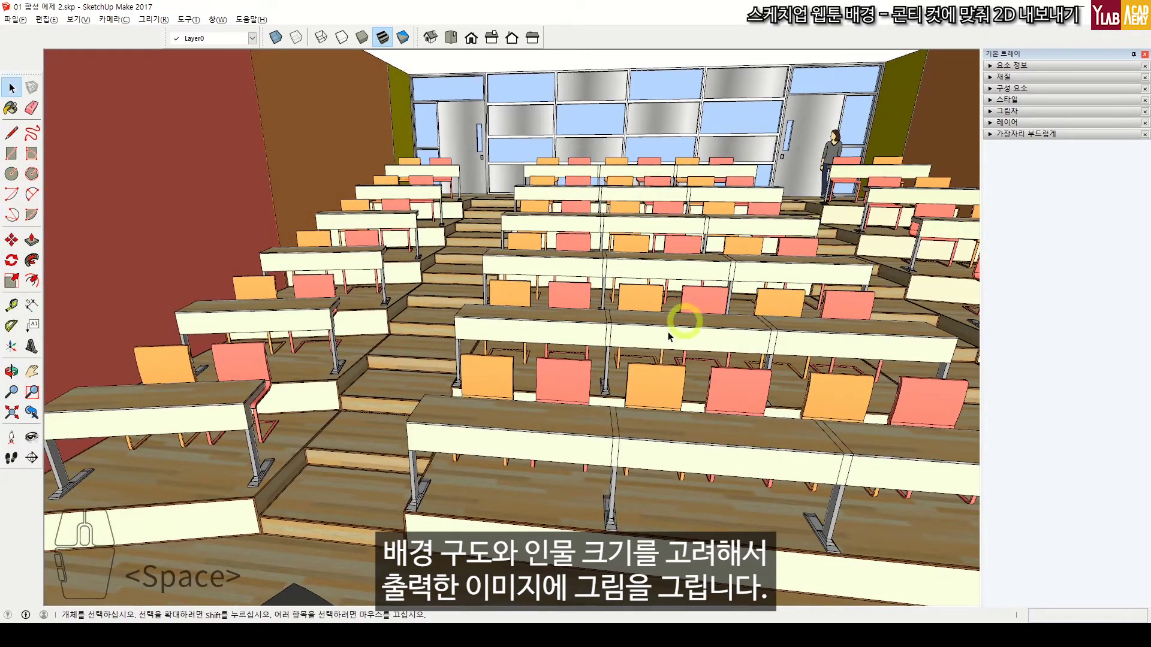
drag(599, 420, 608, 441)
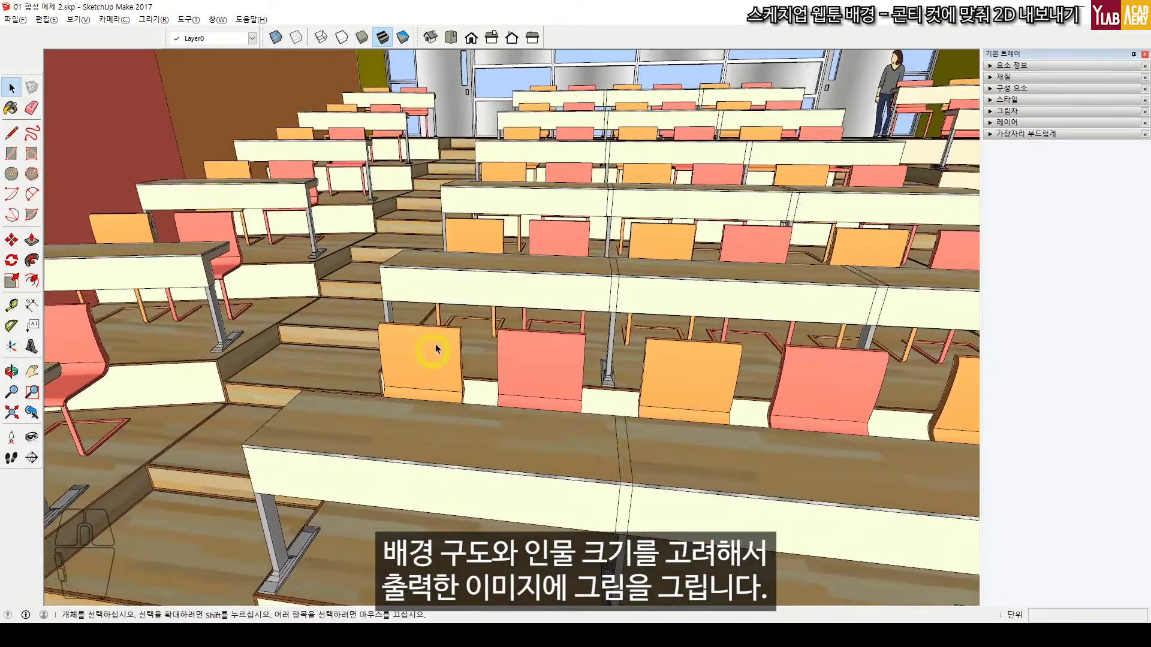
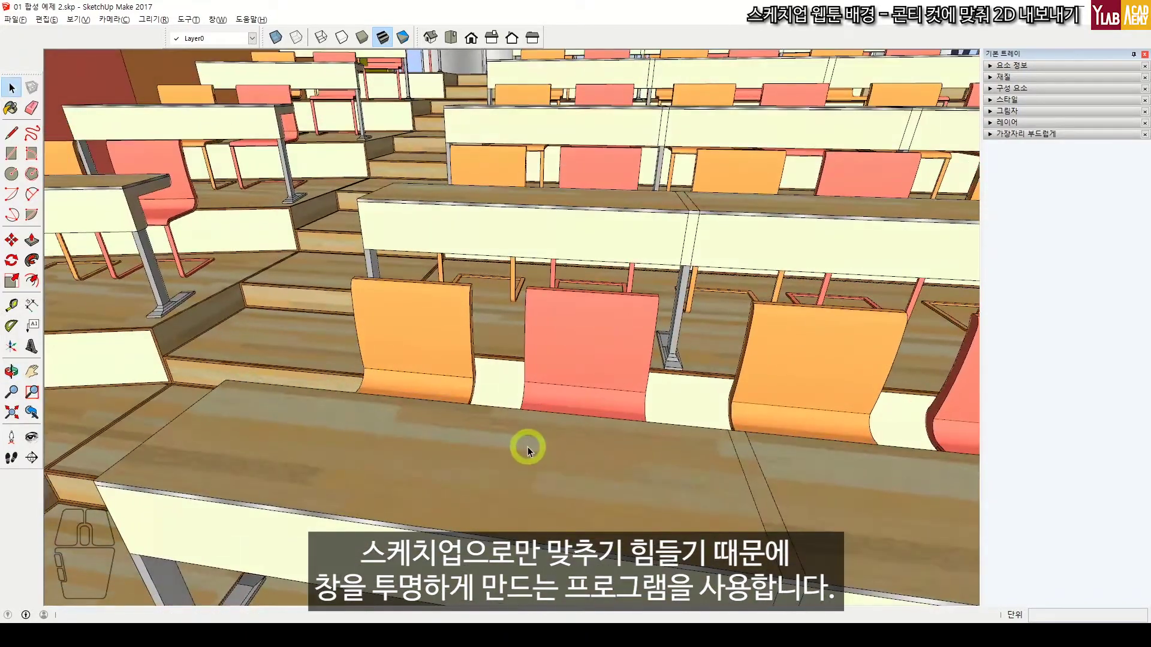
middle_click(531, 448)
drag(533, 448, 598, 447)
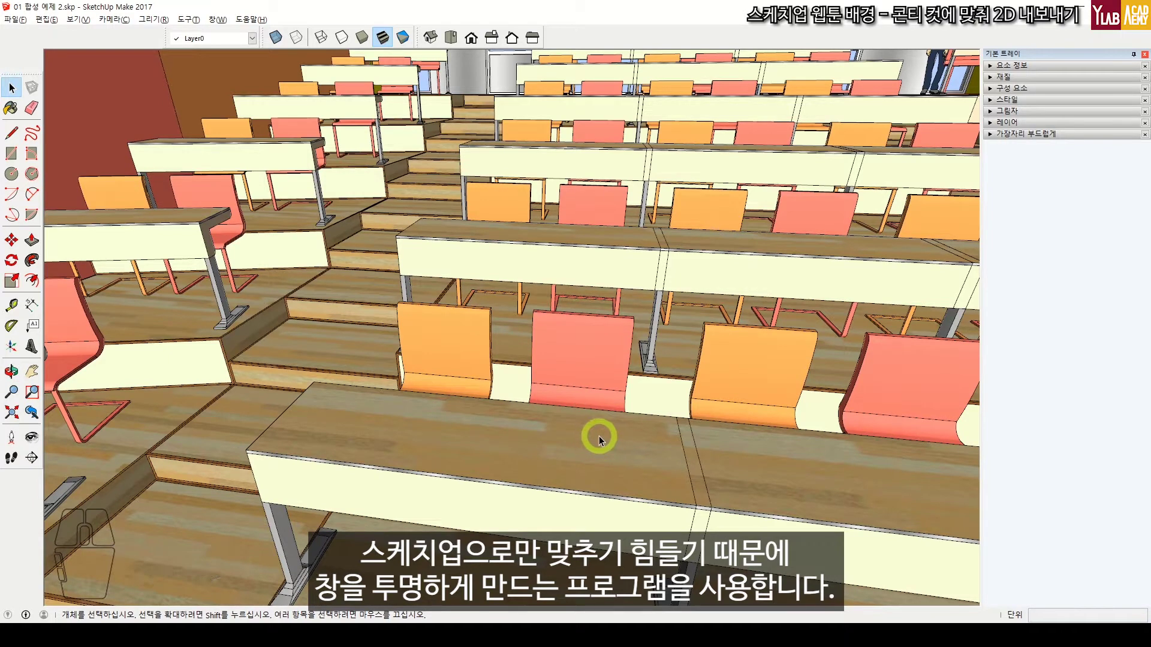
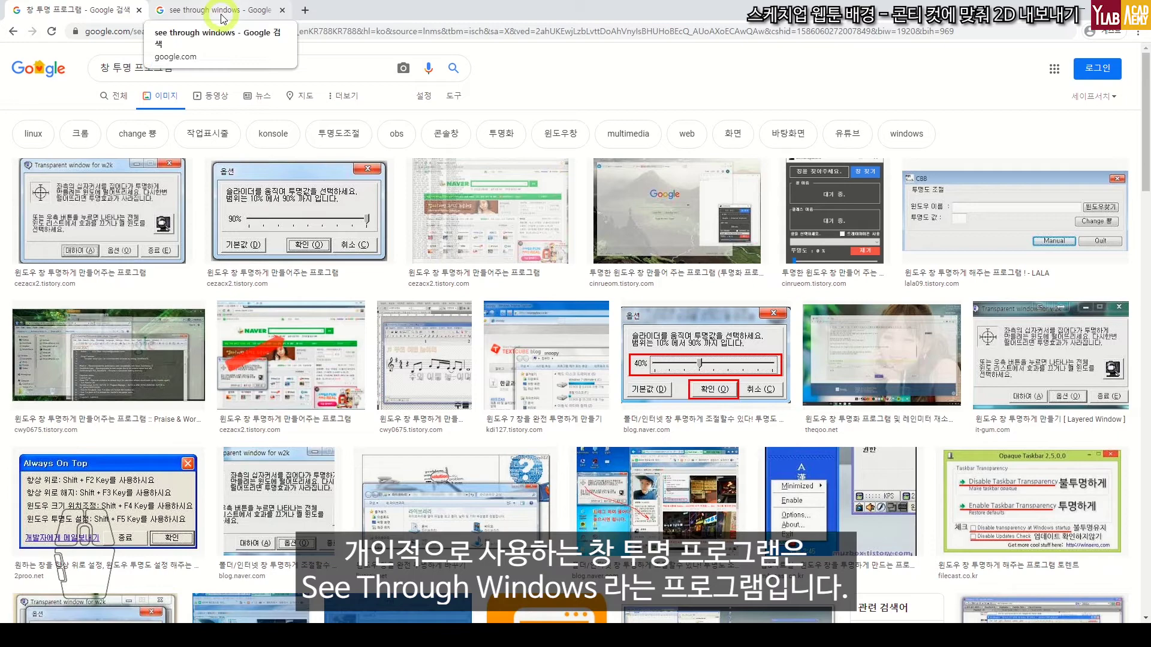
Load the Google results for 'see through windows' in the browser tab.
click(225, 15)
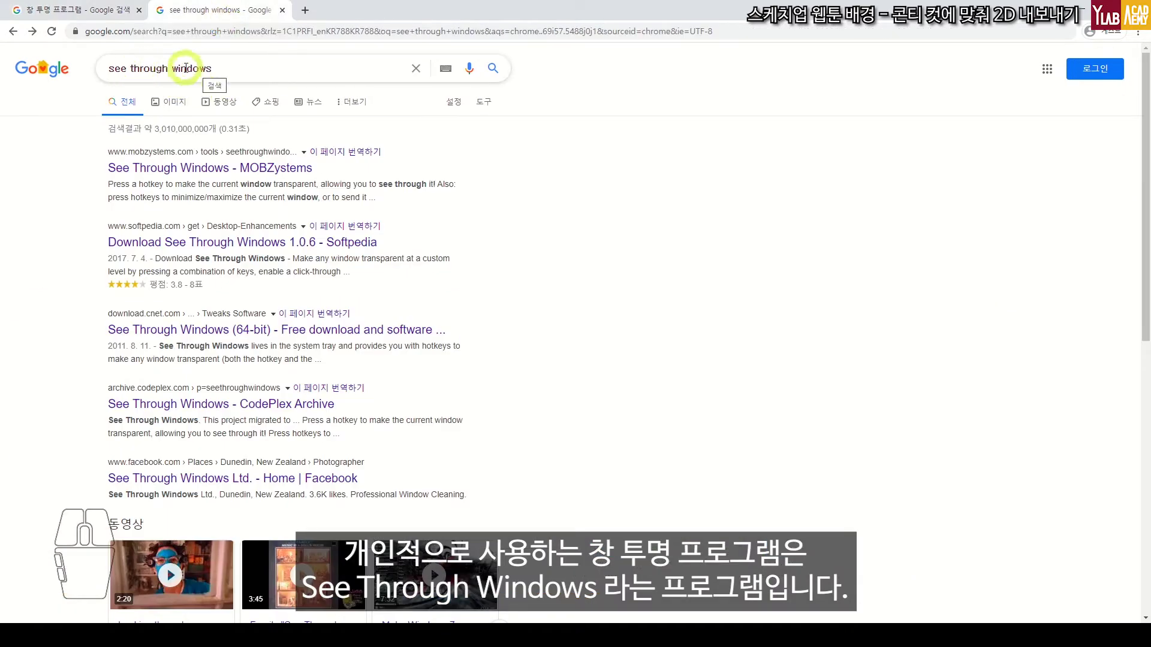
click(292, 177)
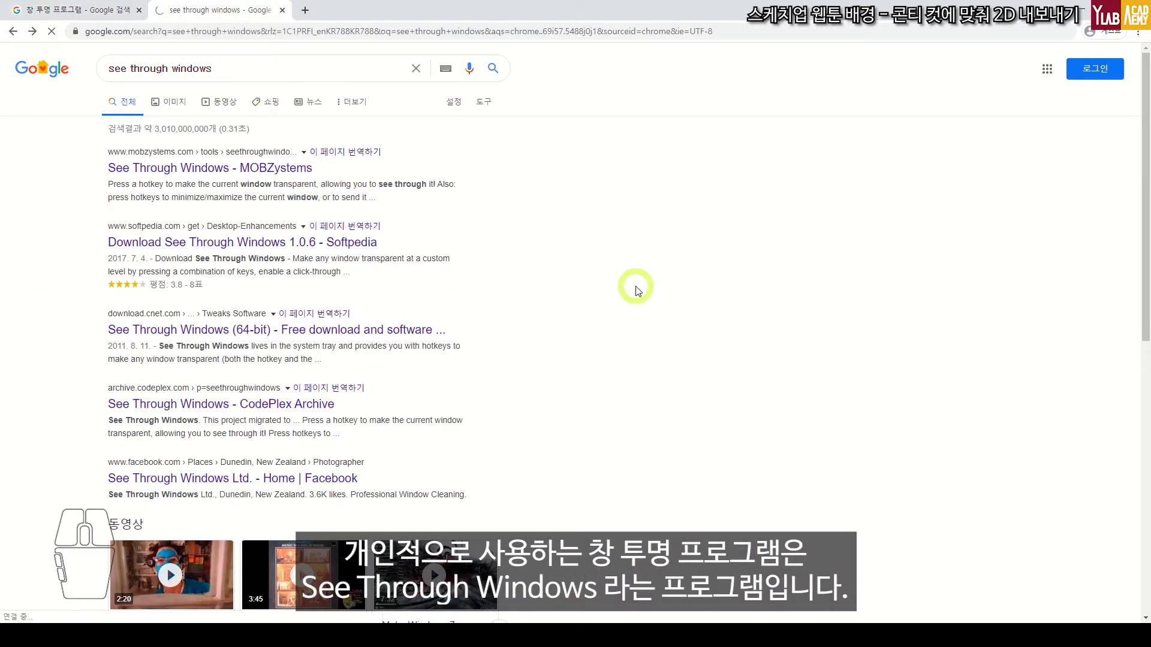
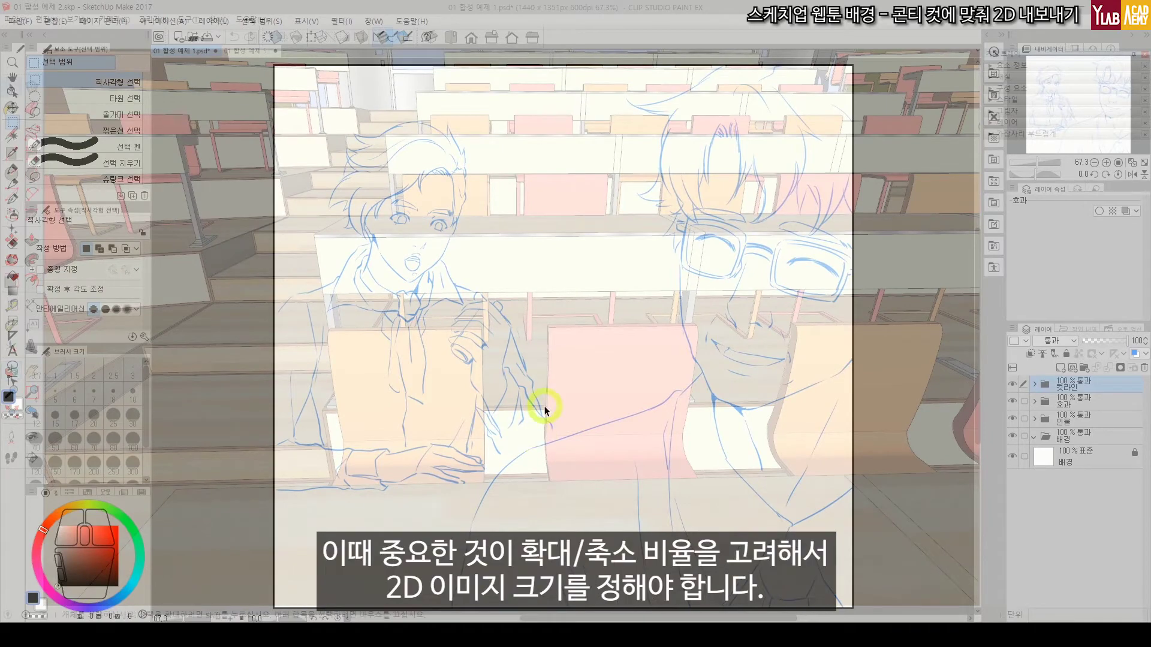
Hide the see-through SketchUp overlay and view the sketch canvas alone at 50%.
key(ctrl+shift+z)
click(761, 53)
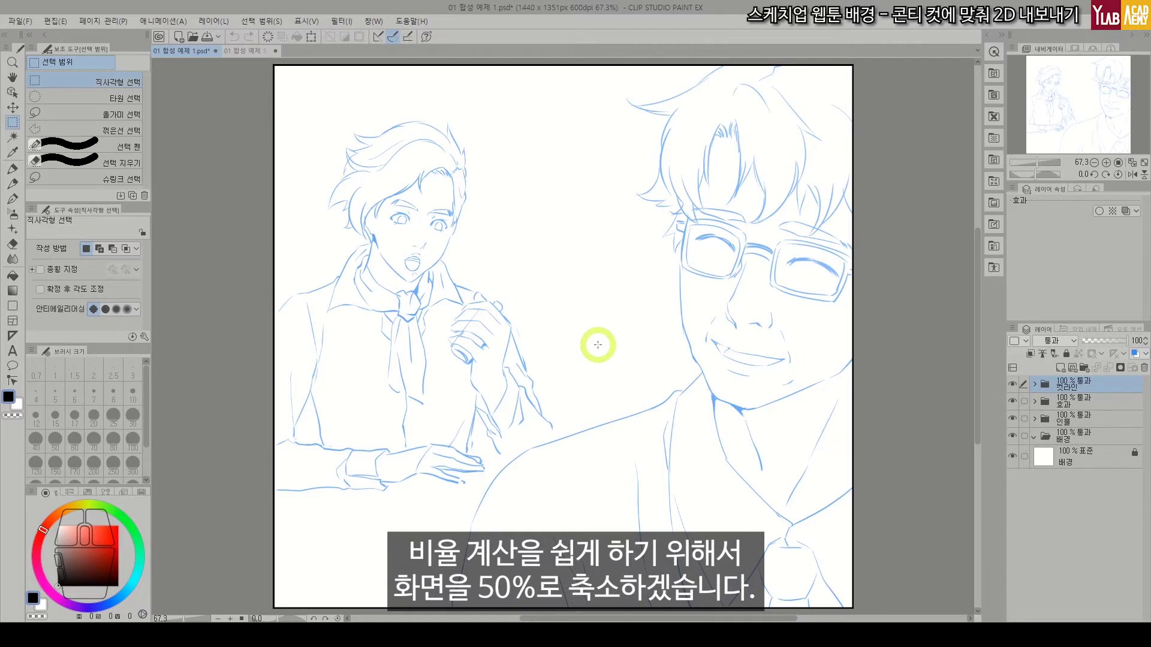
key(ctrl+-)
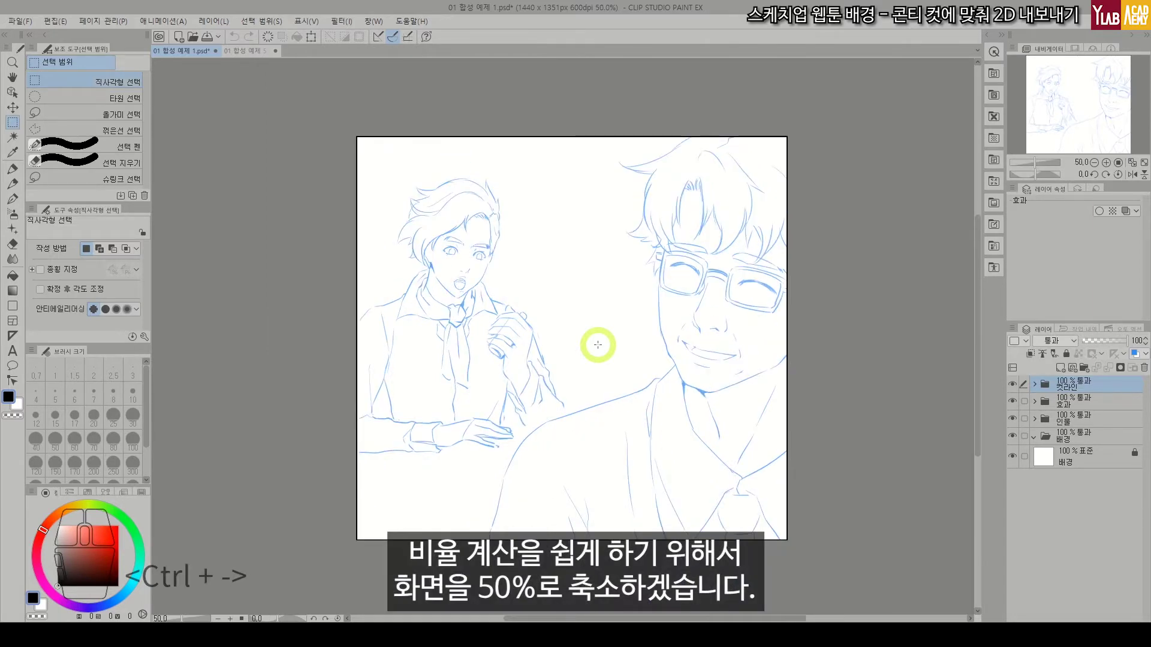
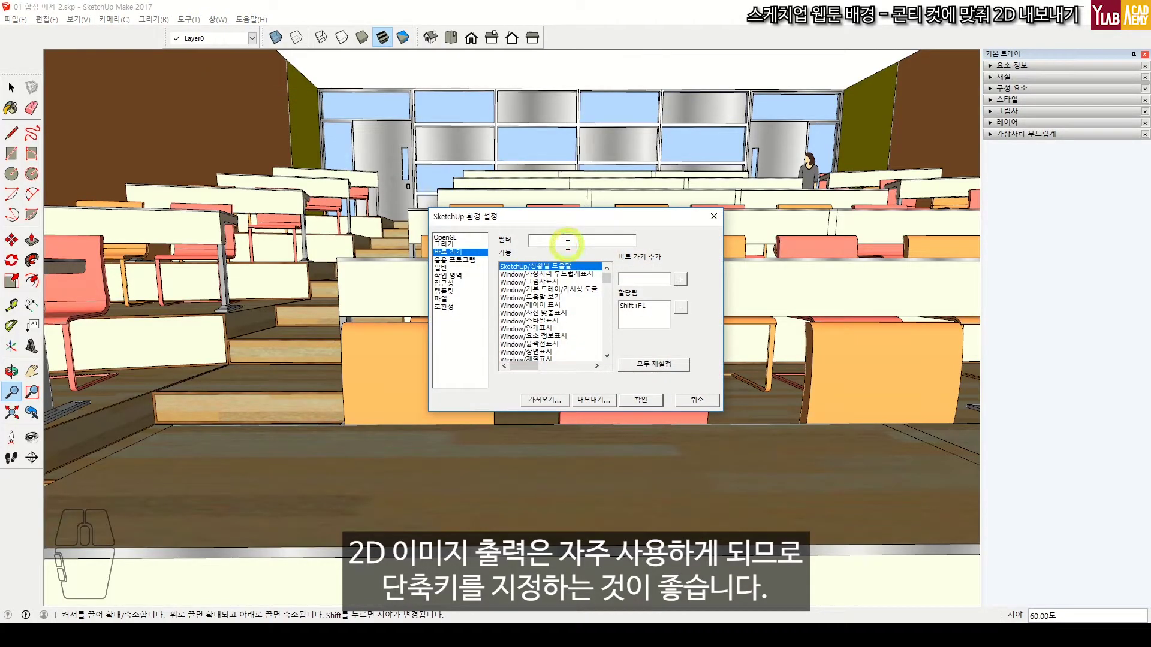
Filter shortcuts for 그래픽, keep Ctrl+Alt+Shift+S on File/Export/2D Graphic, and close preferences.
text(<Kana>rmfovln)
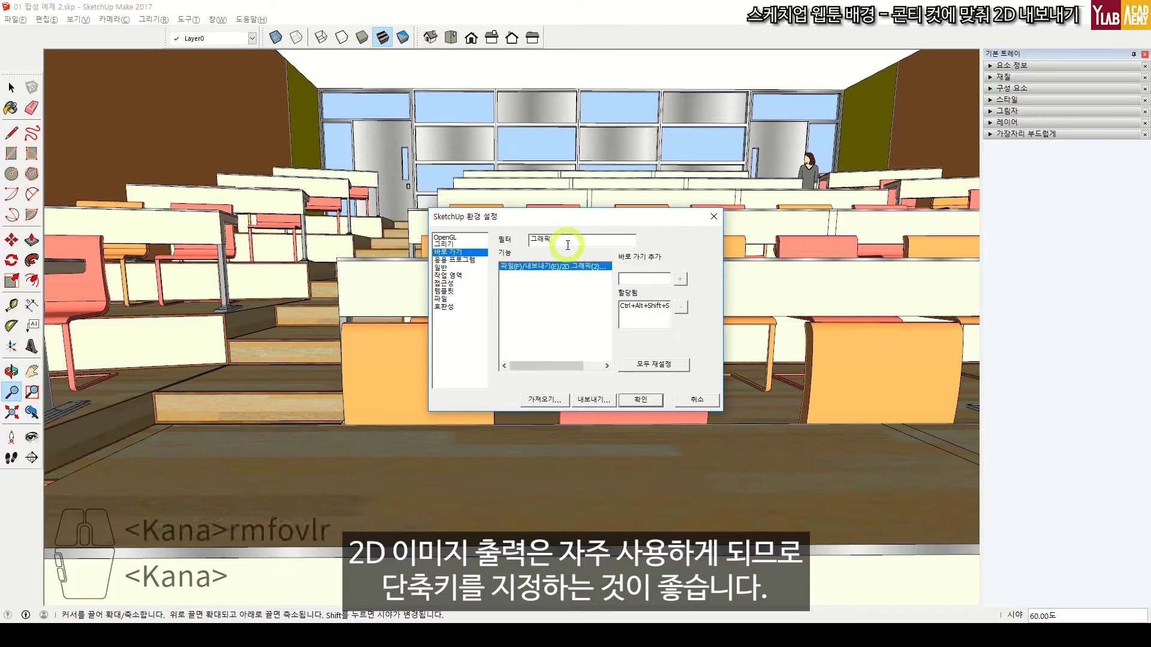
click(649, 308)
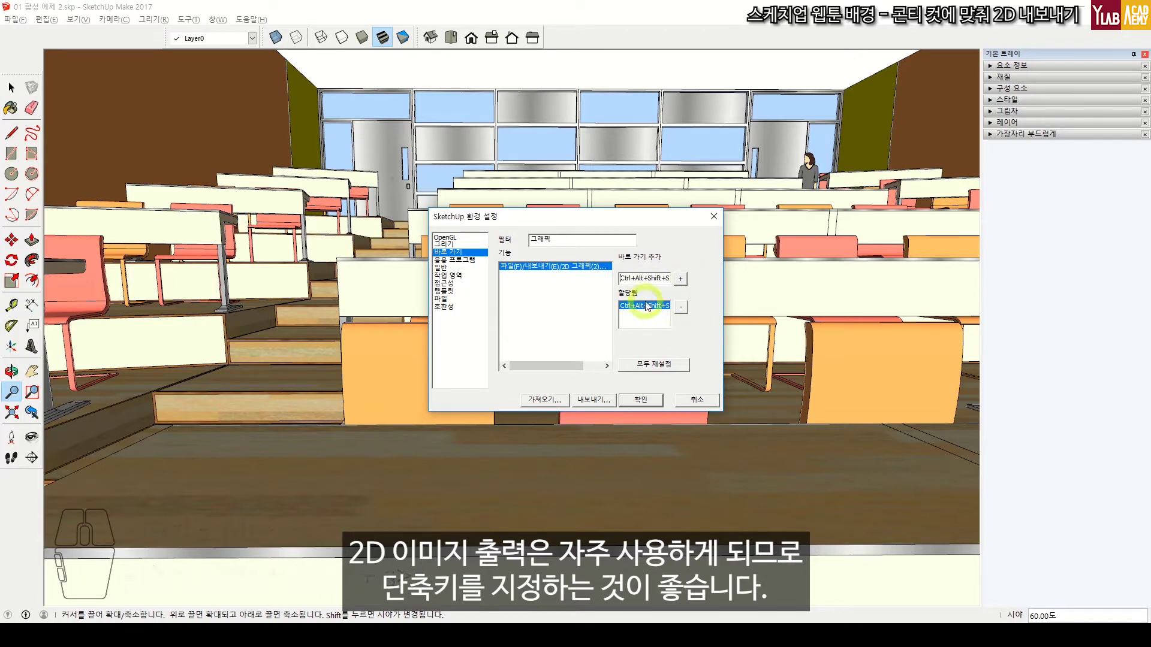
click(702, 400)
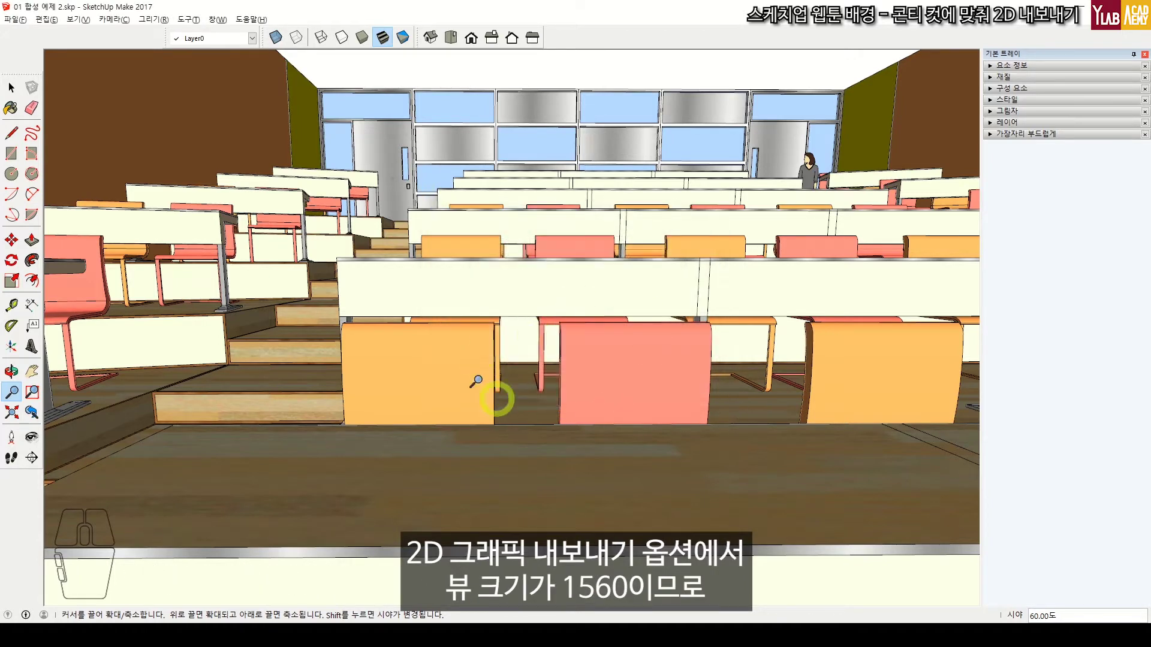
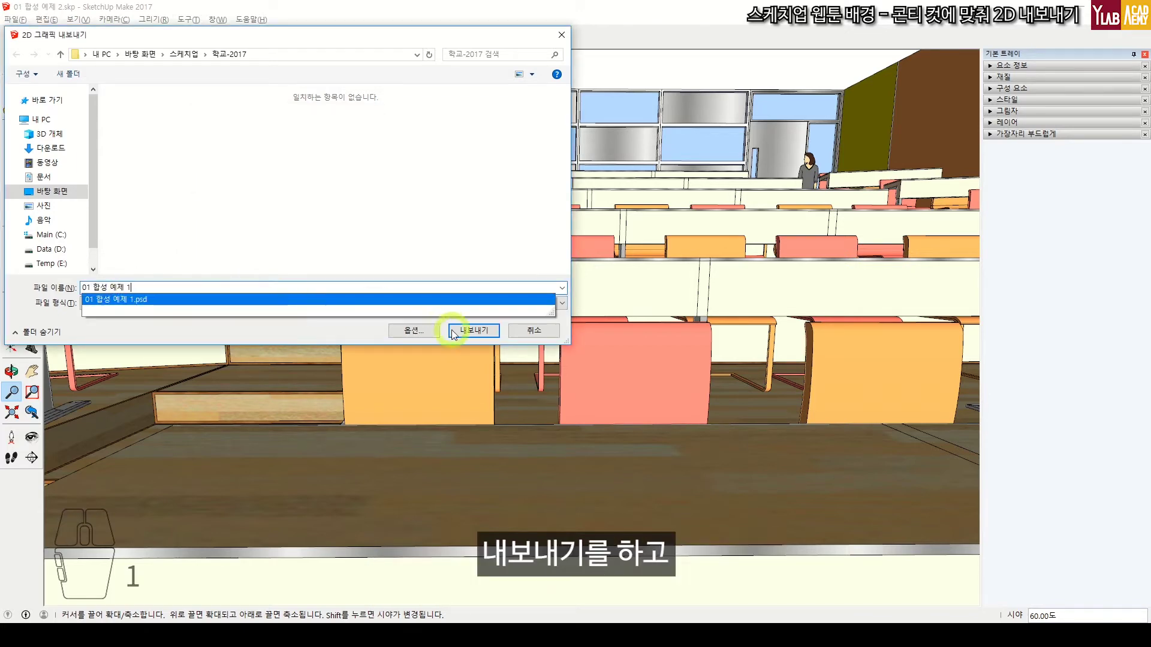
Export the classroom view as 2D image '01 합성 예제 1' in the 학교-2017 folder.
click(471, 333)
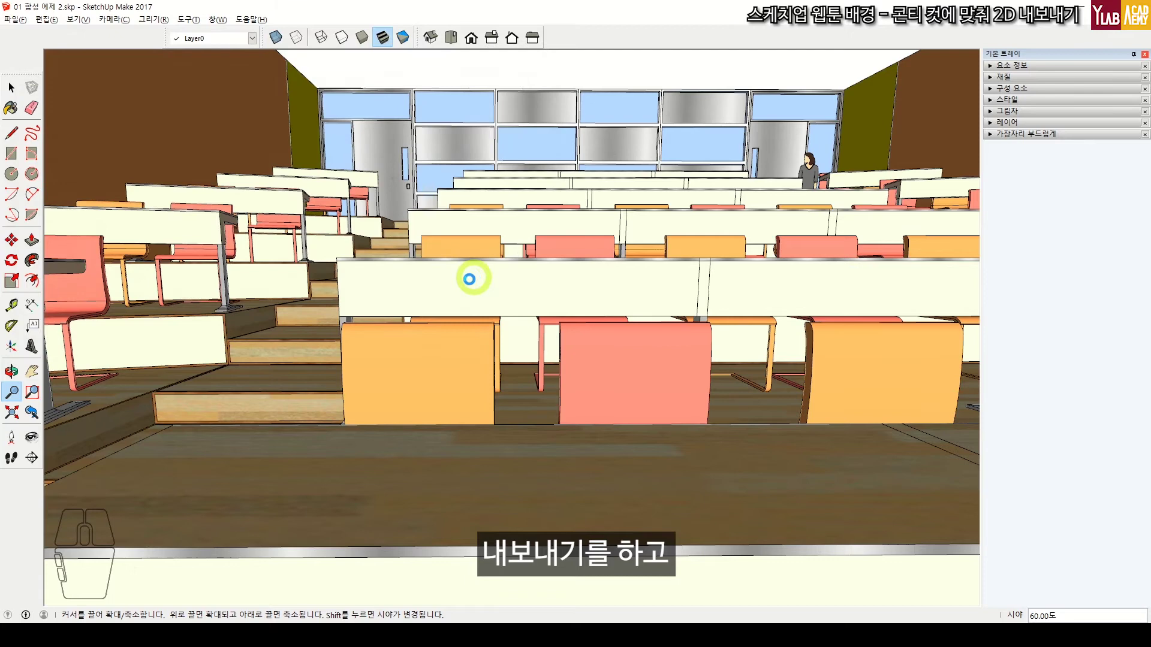
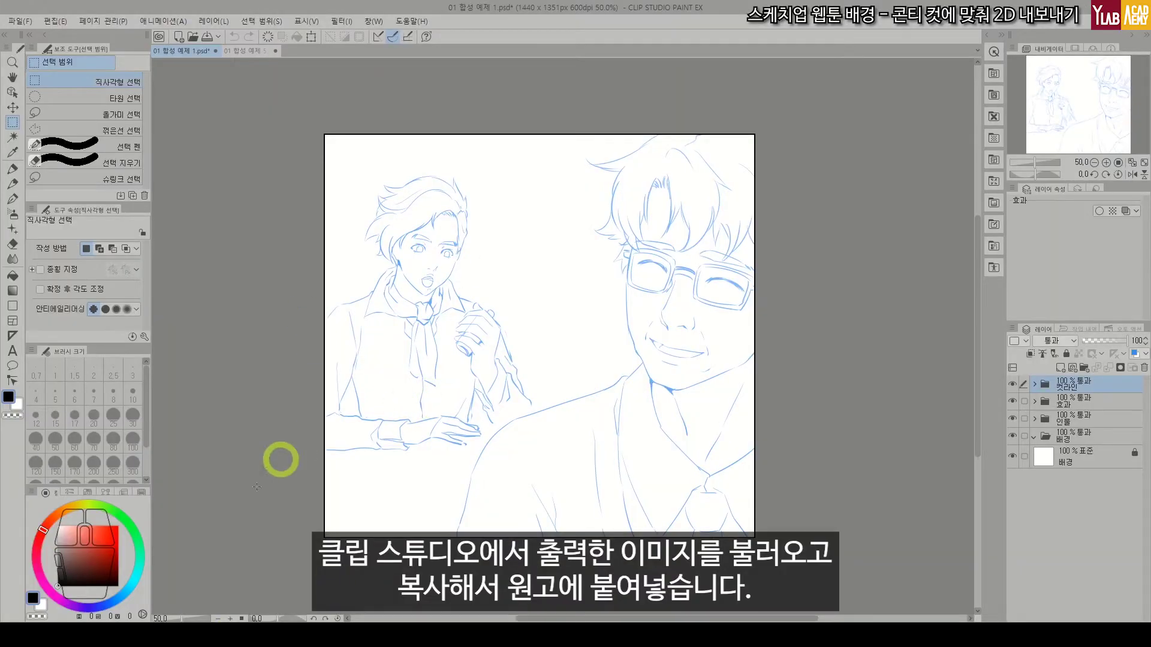
Open the exported classroom PNG, copy the whole image, and return to the sketch document.
click(259, 516)
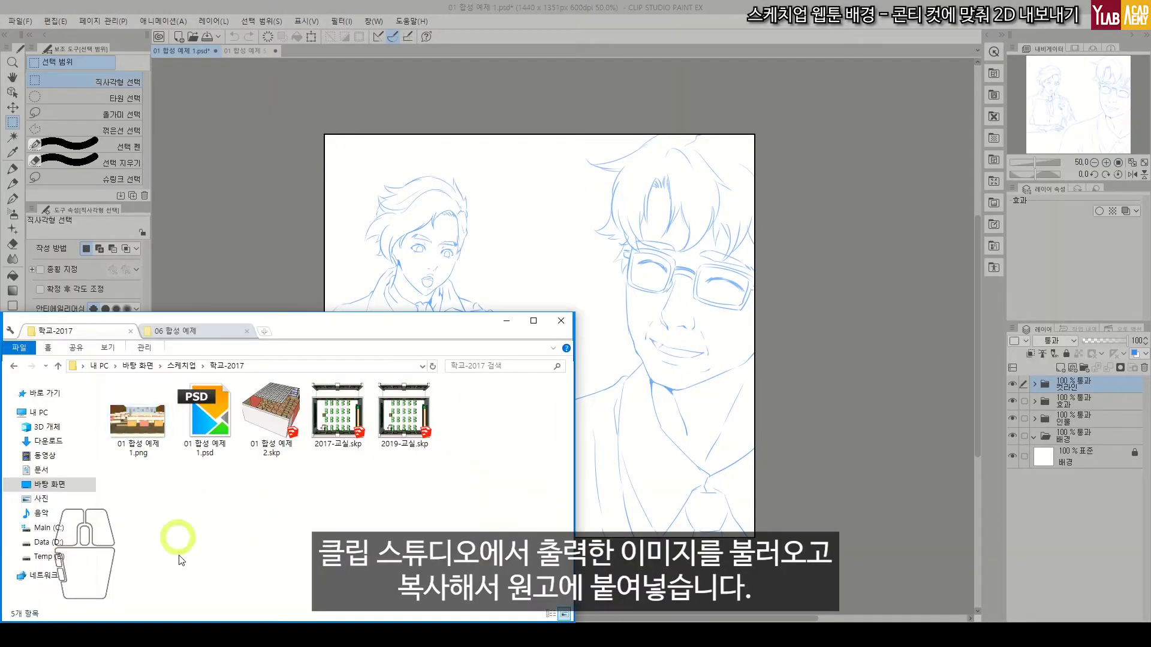
click(145, 424)
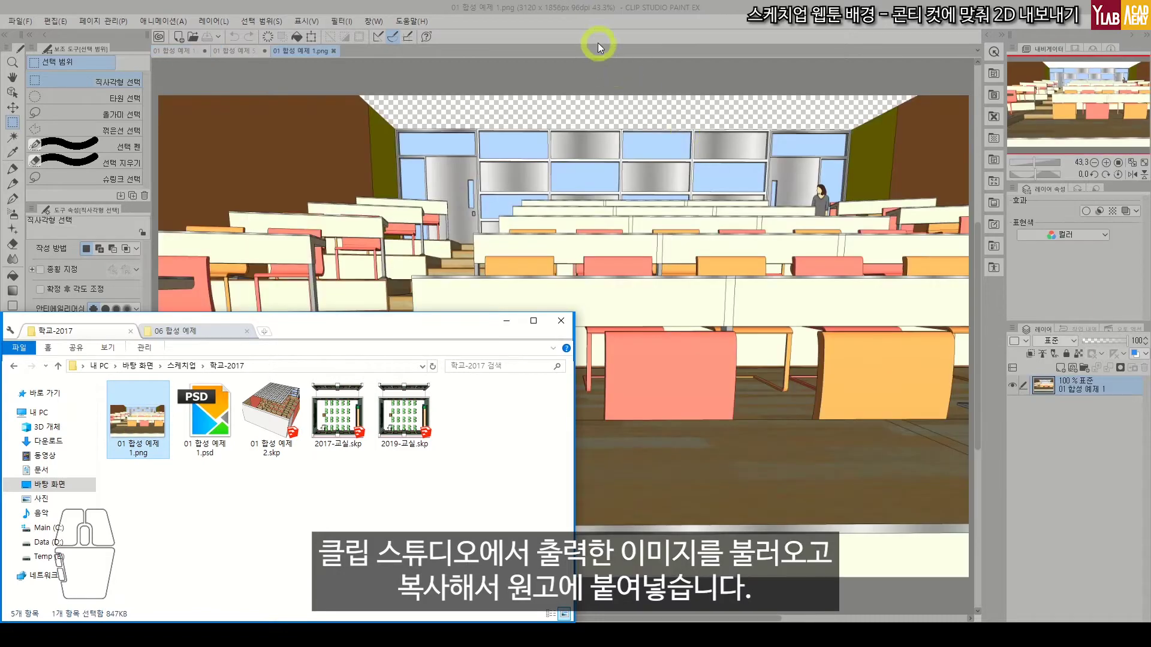
click(596, 38)
key(ctrl+c)
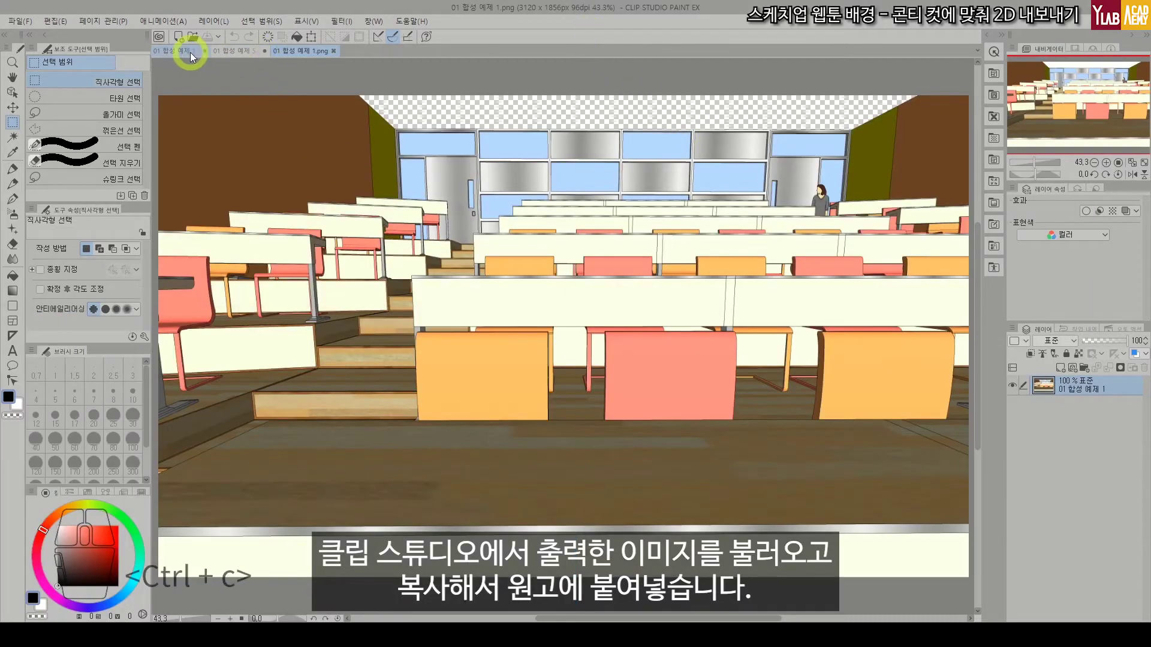
click(183, 52)
click(1085, 444)
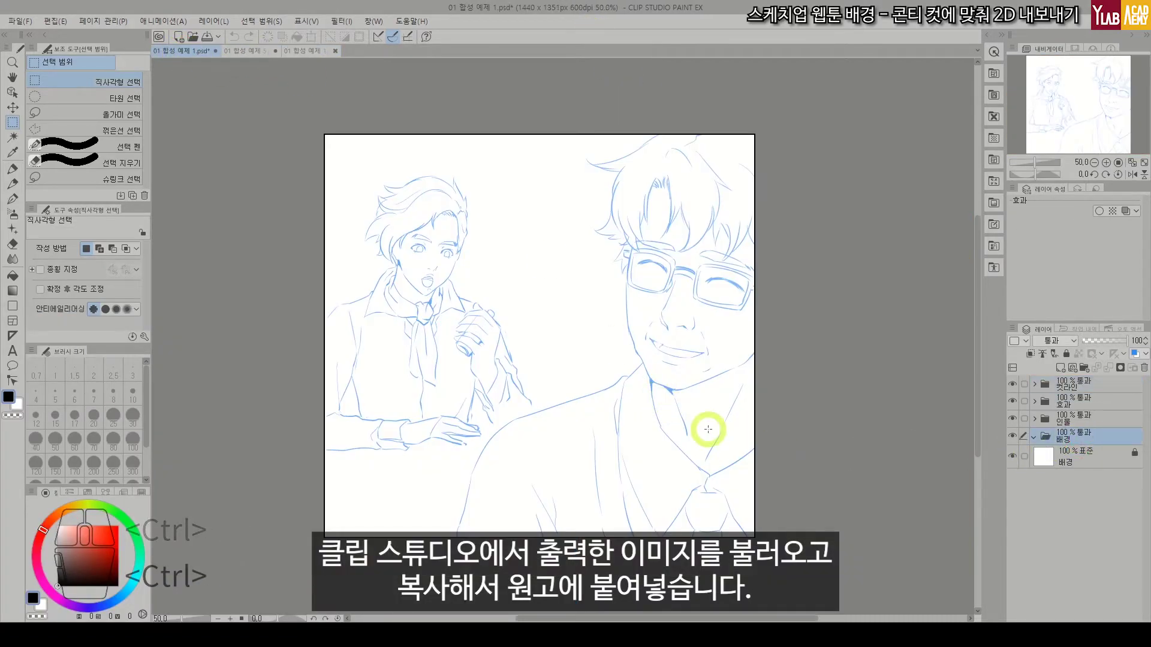
Paste the classroom image into the background folder and transform it into position.
key(ctrl+v)
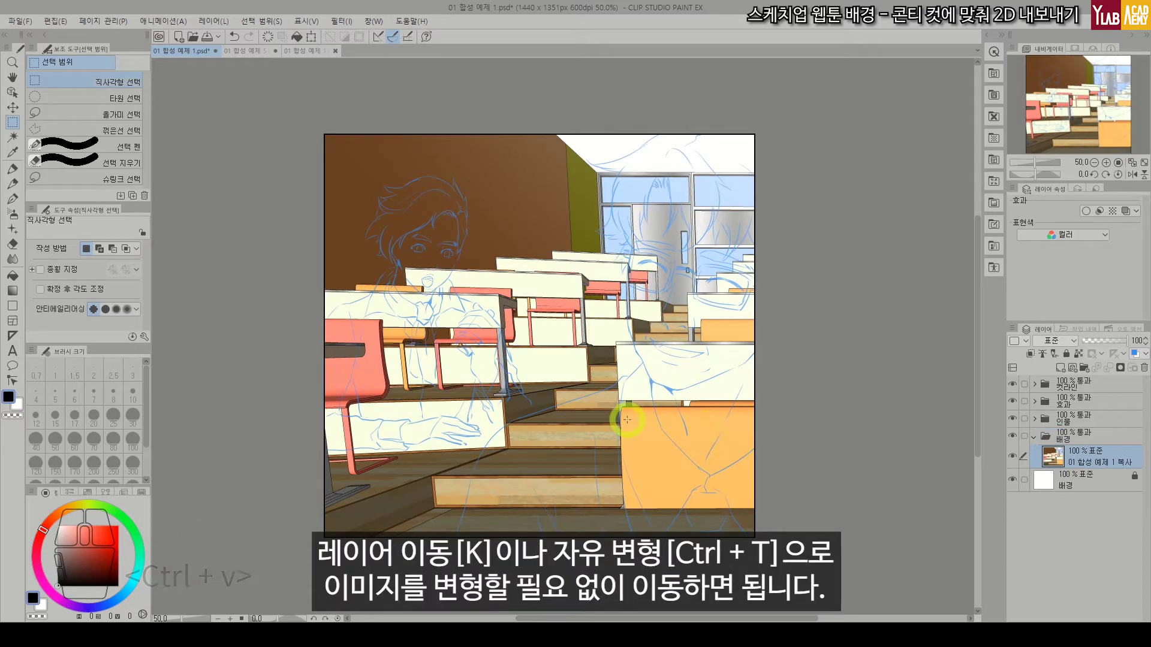
key(k)
key(ctrl+t)
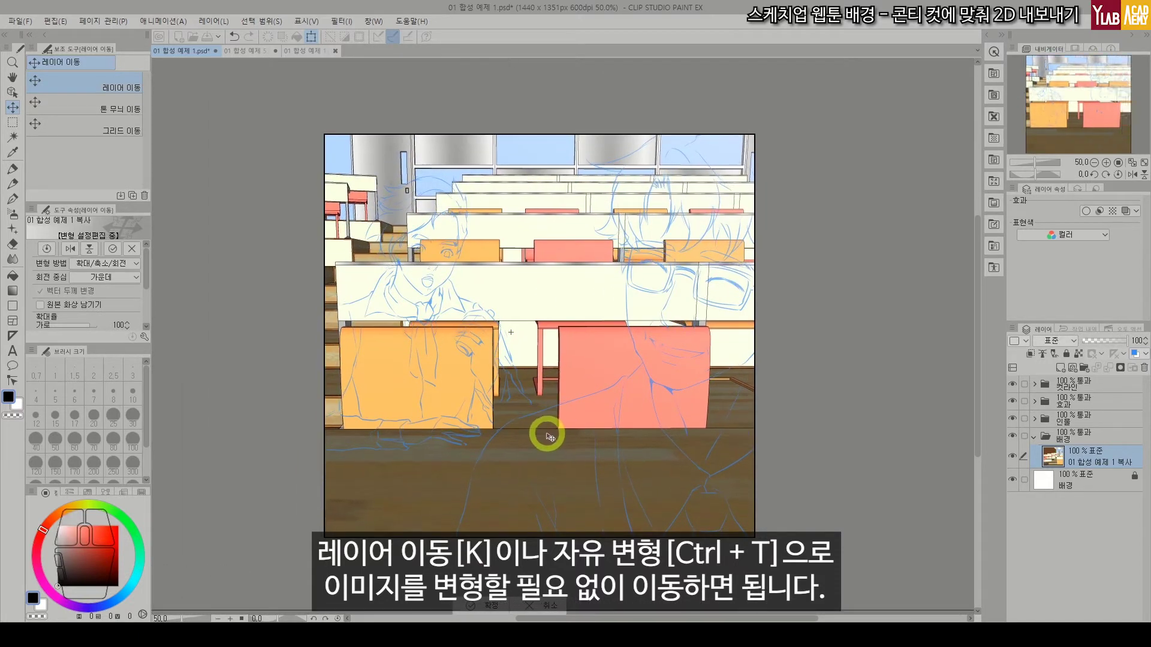
key(Return)
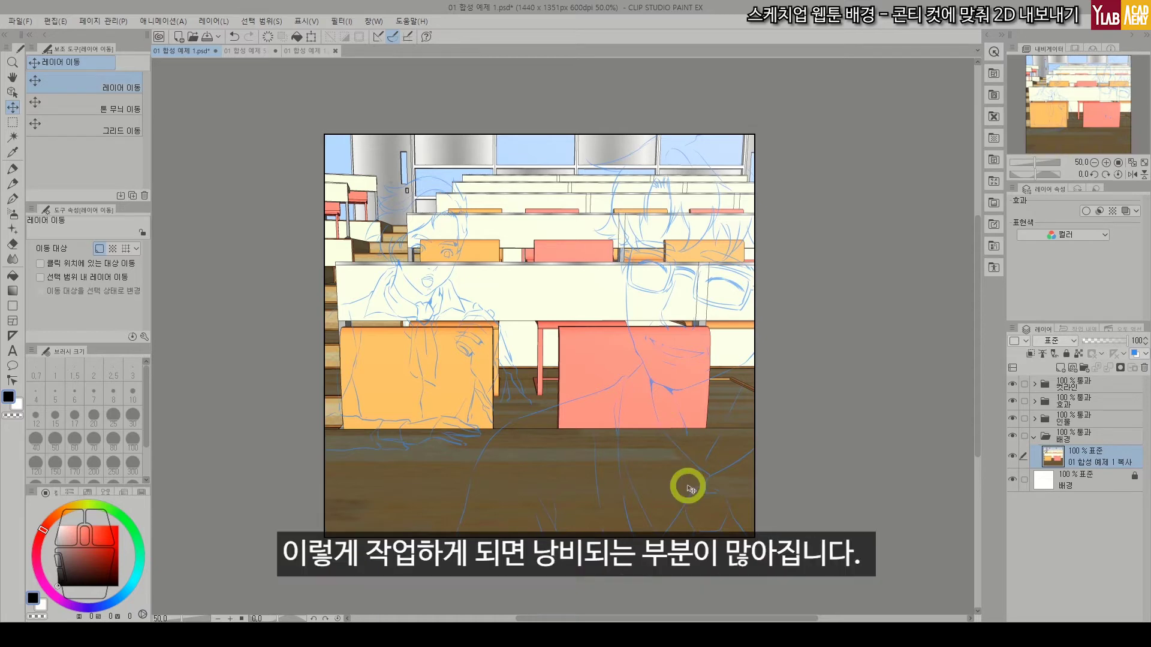
Zoom out to check the oversized image's full extent against the page, cancelling the transforms.
key(ctrl+-)
key(space)
key(ctrl+t)
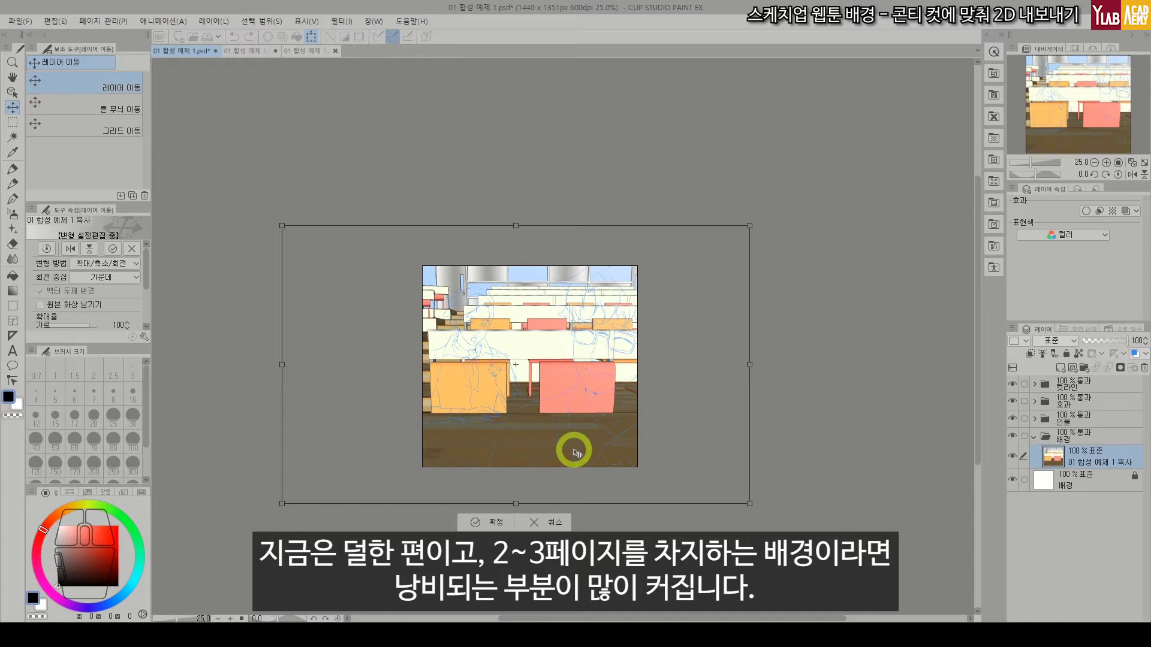
key(Escape)
key(space)
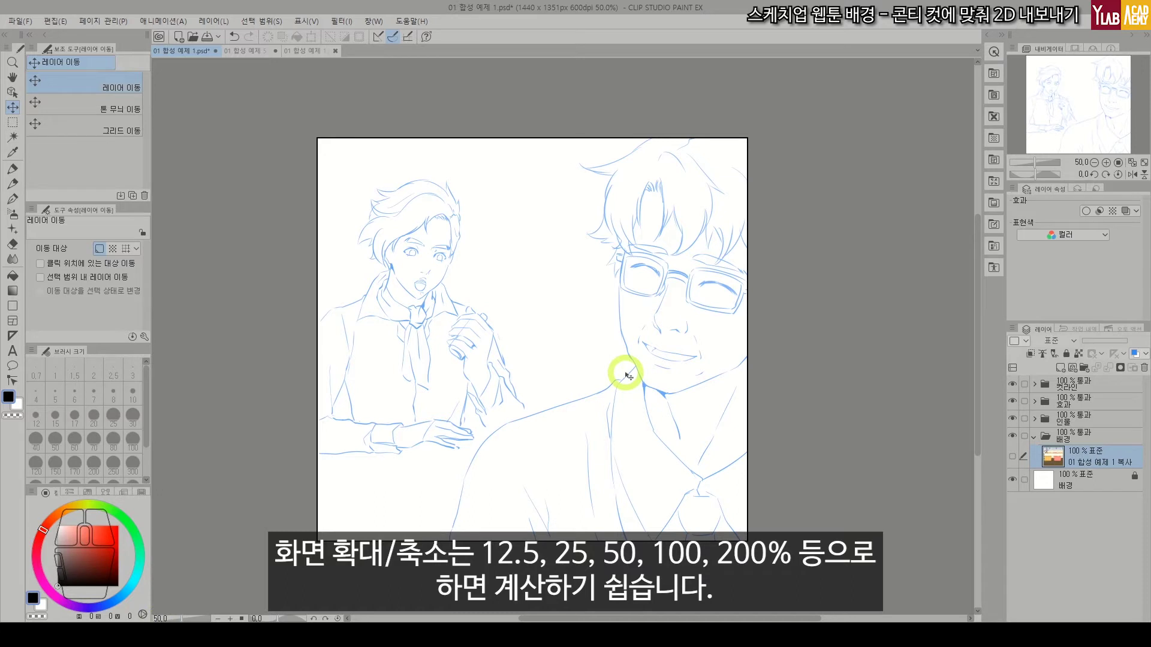
key(ctrl+-)
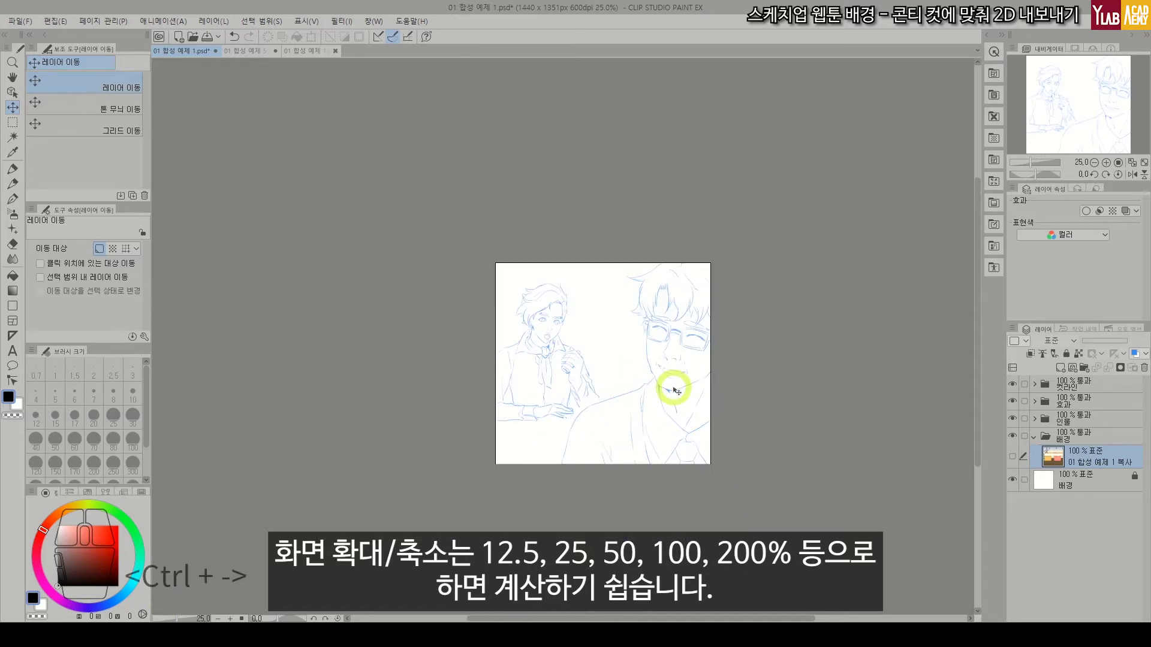
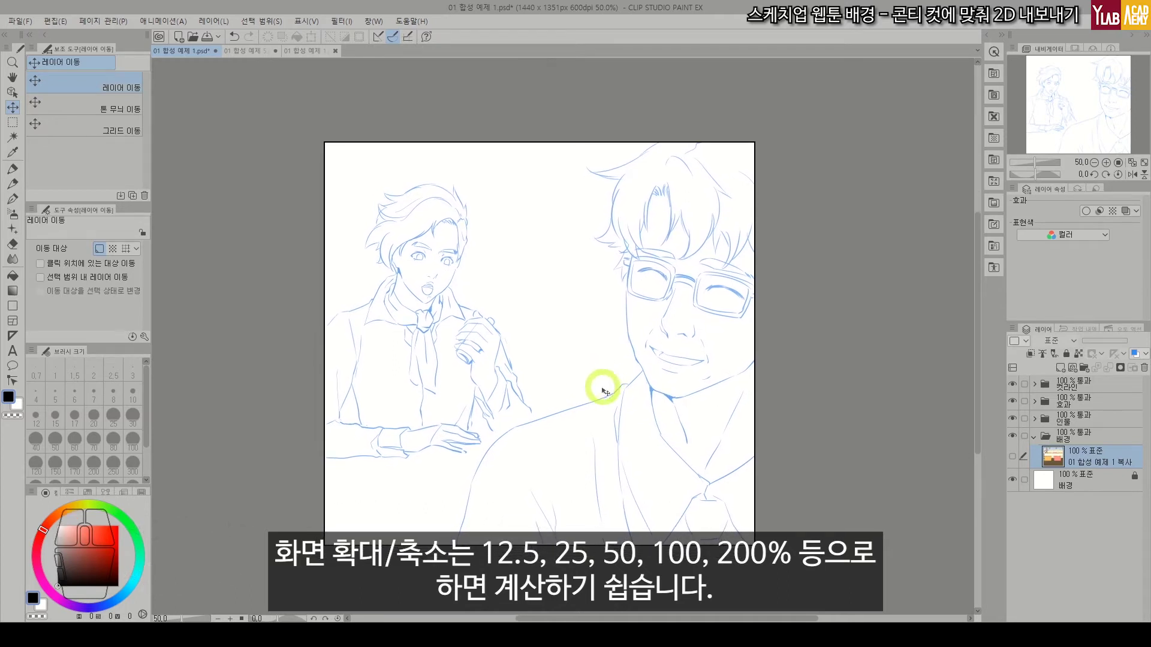
key(space)
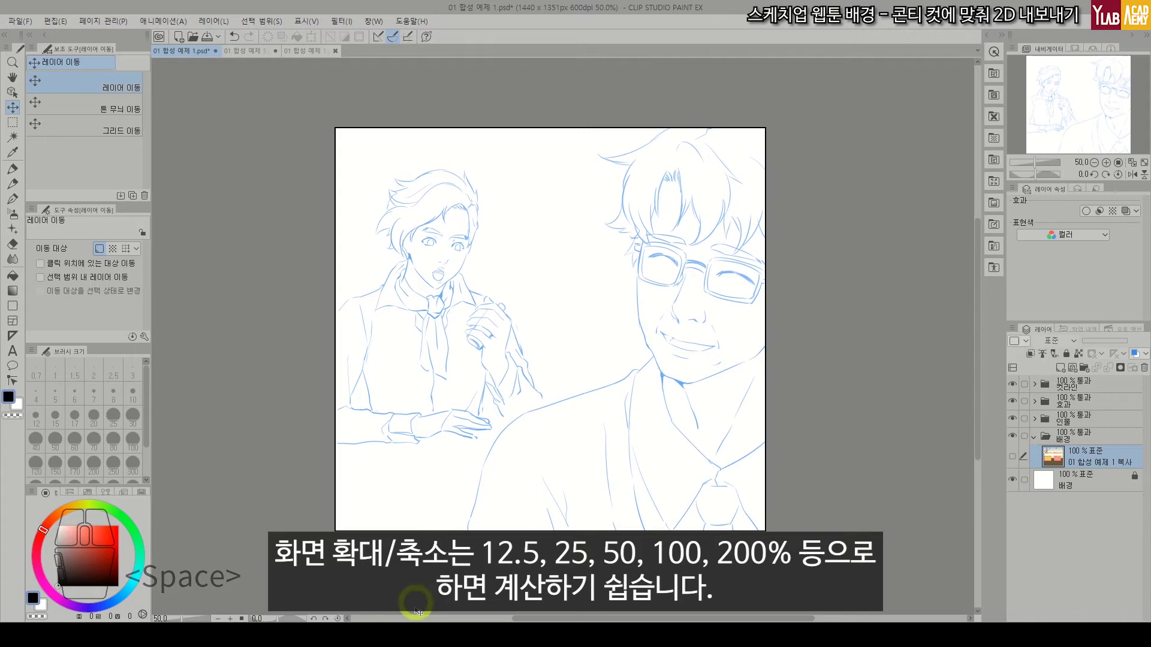
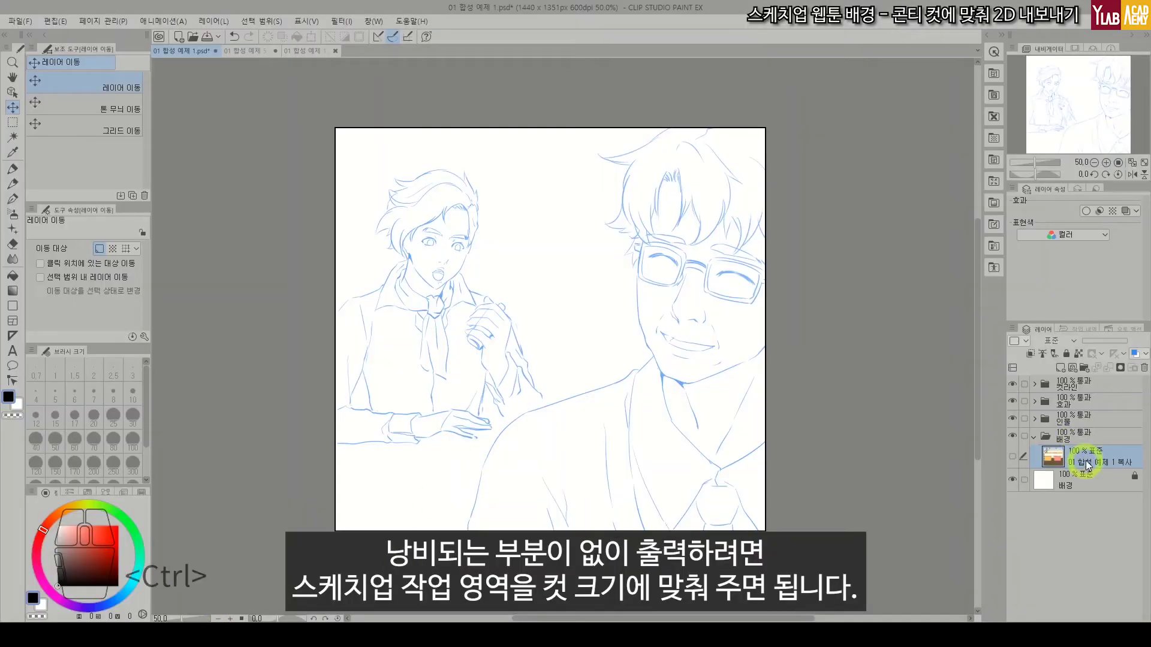
key(ctrl+t)
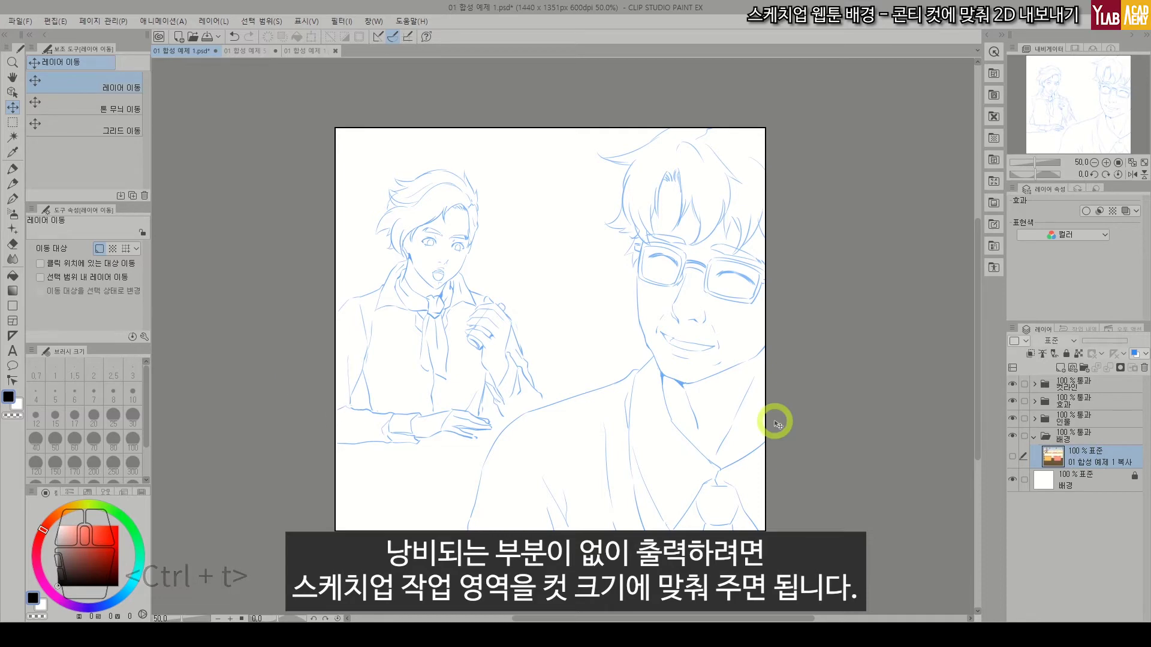
key(Escape)
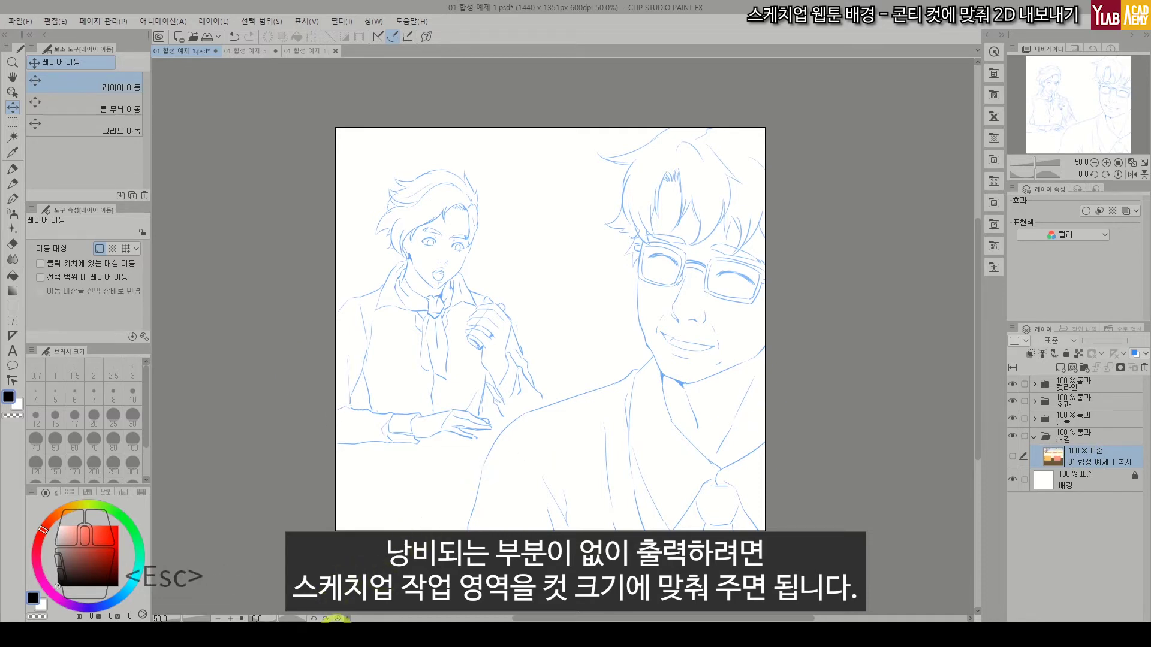
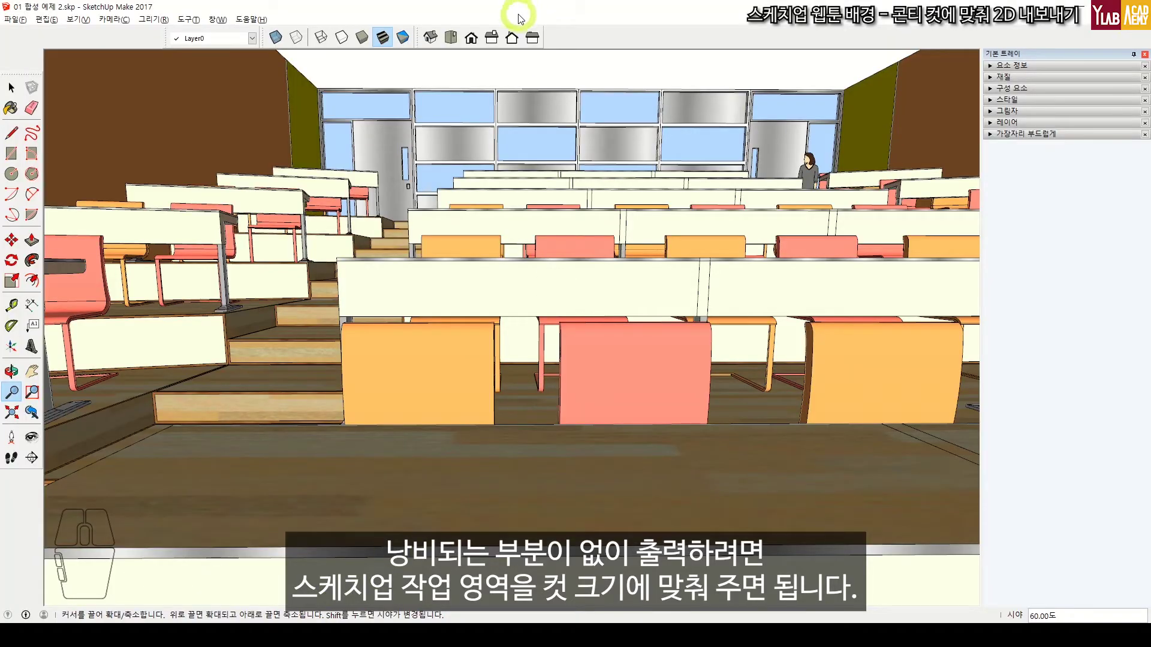
Fit a semi-transparent SketchUp window over the sketch, match the camera to the cut, then restore opacity.
click(482, 11)
click(164, 469)
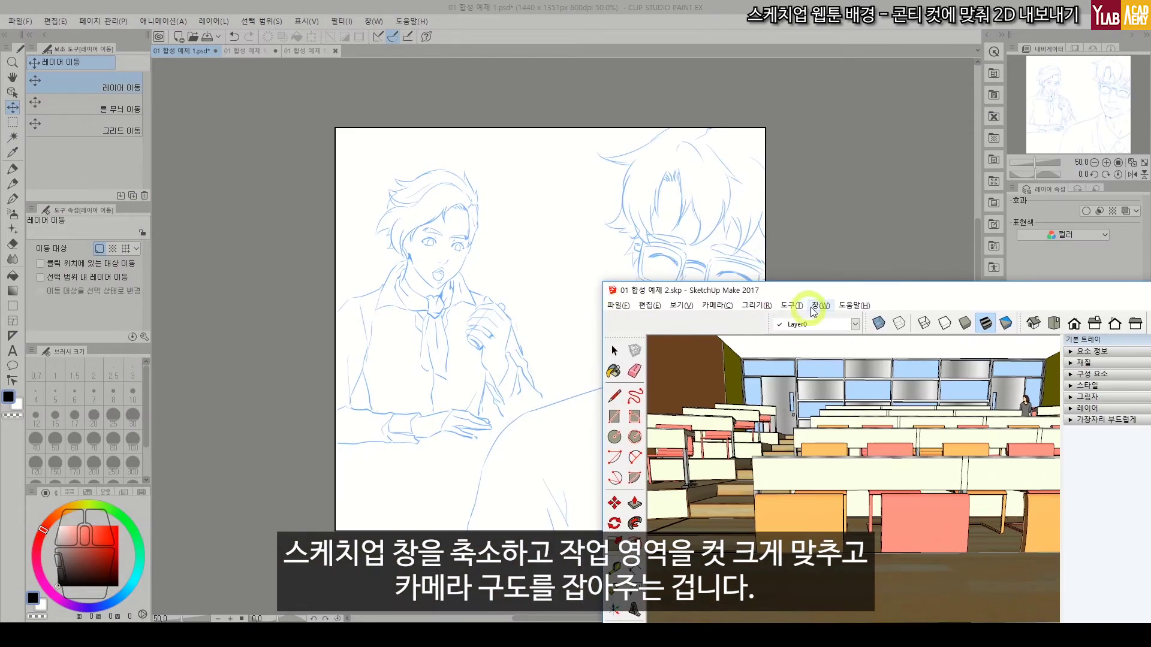
click(615, 346)
key(ctrl+shift+z)
right_click(563, 95)
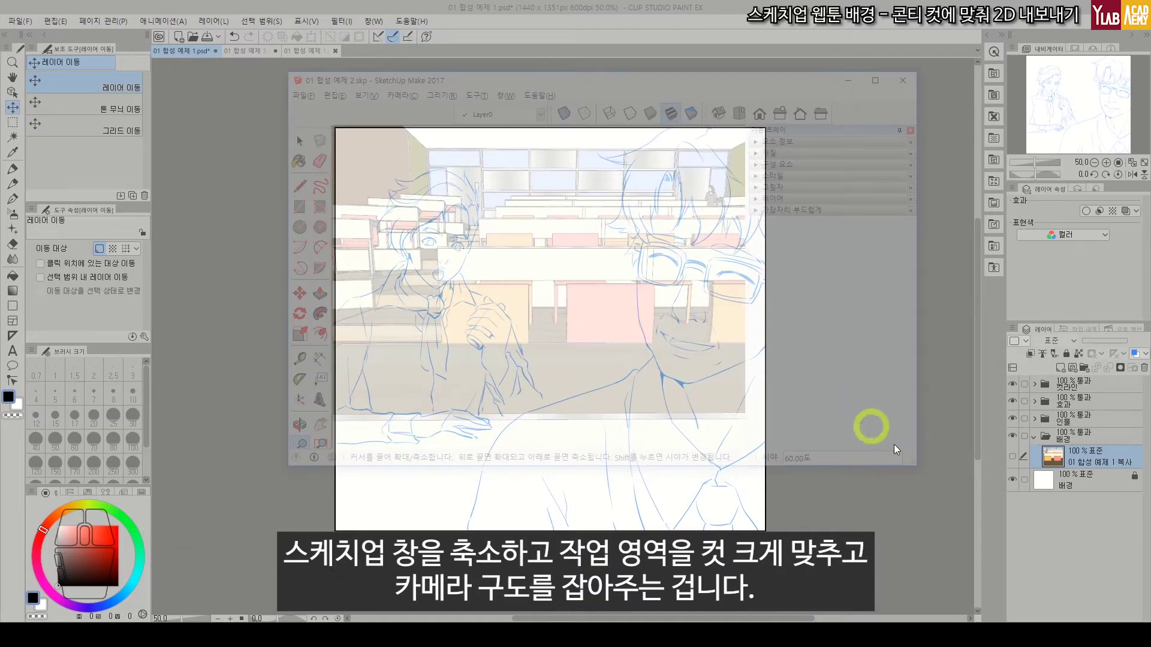
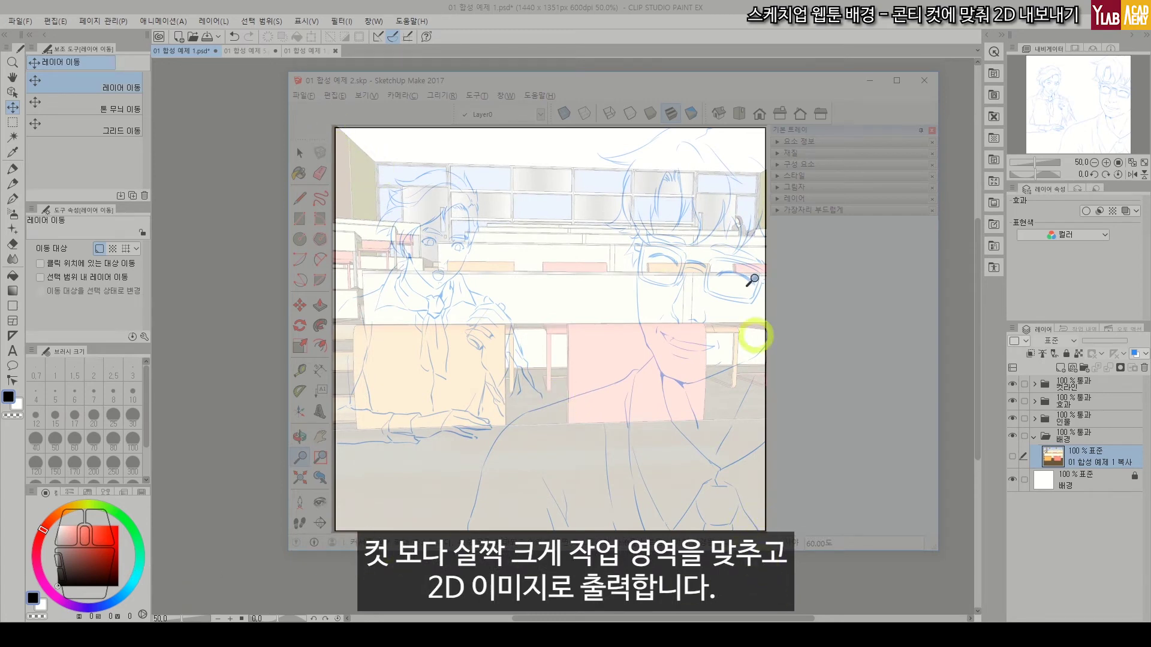
key(ctrl+shift+z)
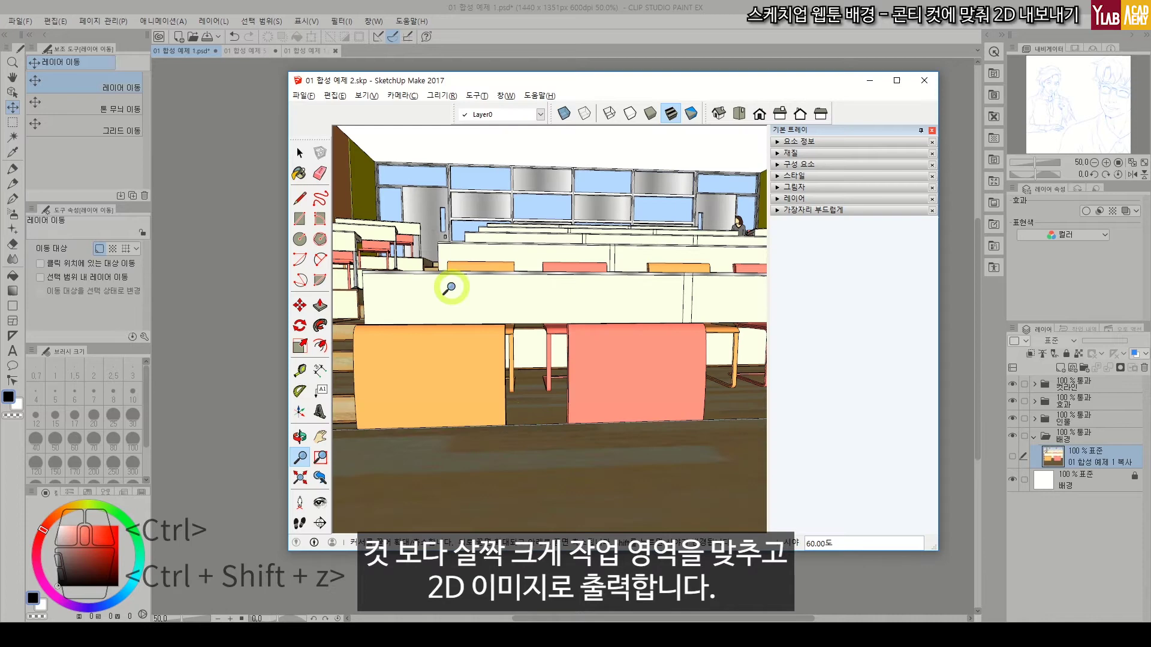
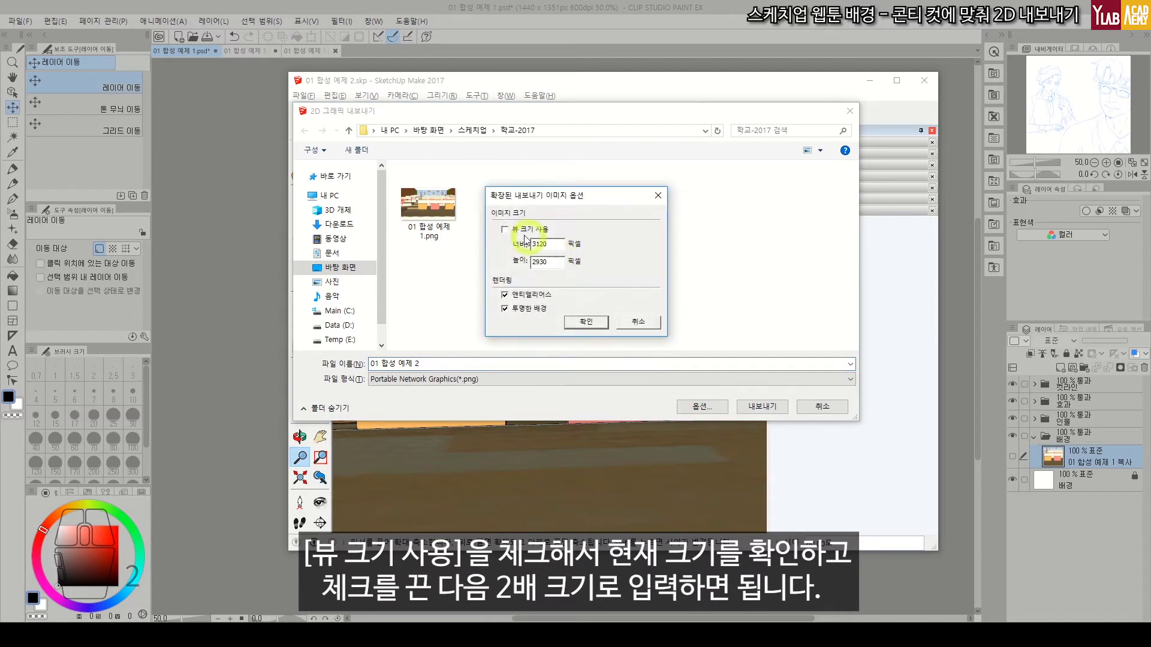
Export the matched view as '01 합성 예제 2' PNG using the view size doubled to 1448×1360.
click(515, 229)
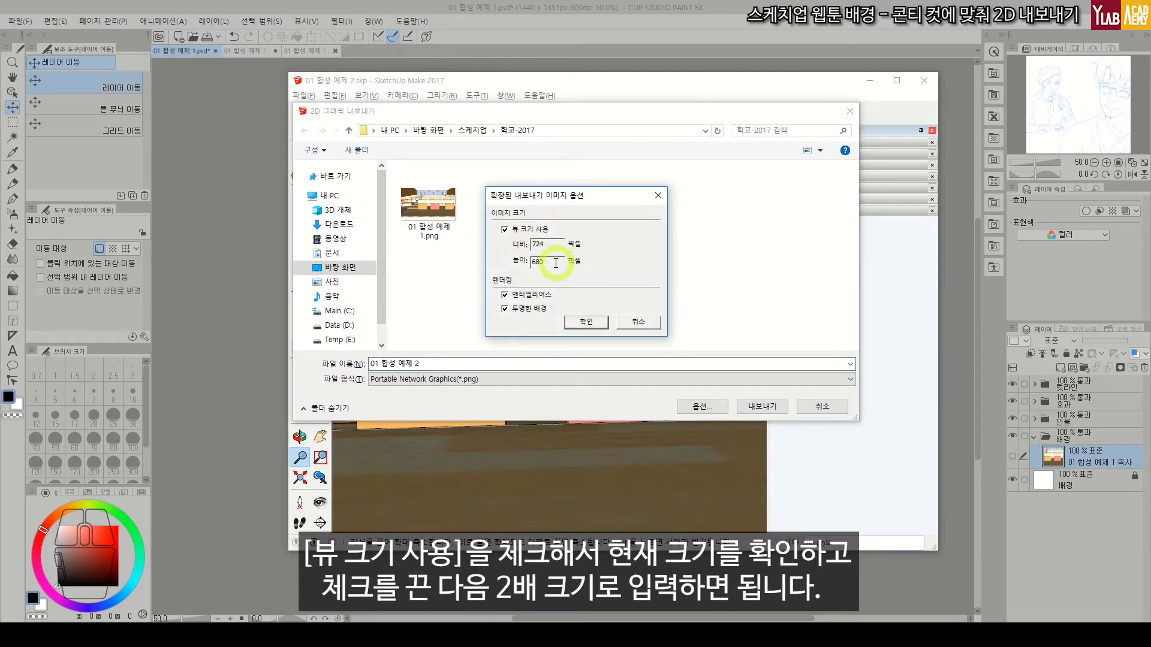
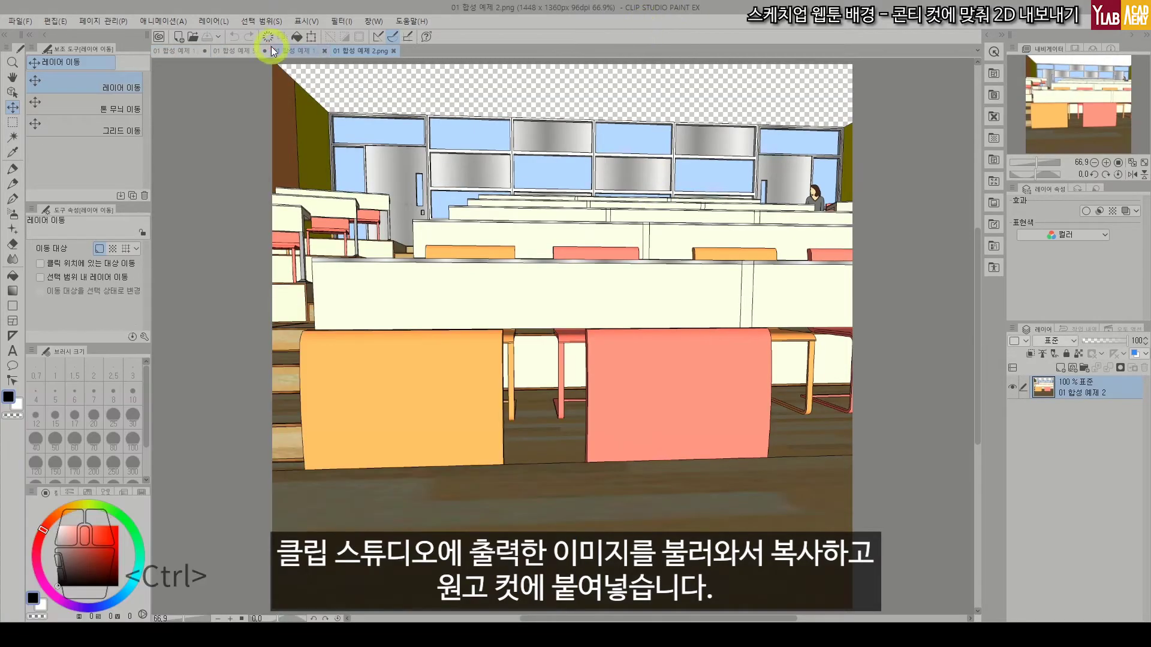
Paste the second classroom render under the sketch, fit it in place, then hide the layer.
key(ctrl+c)
click(181, 51)
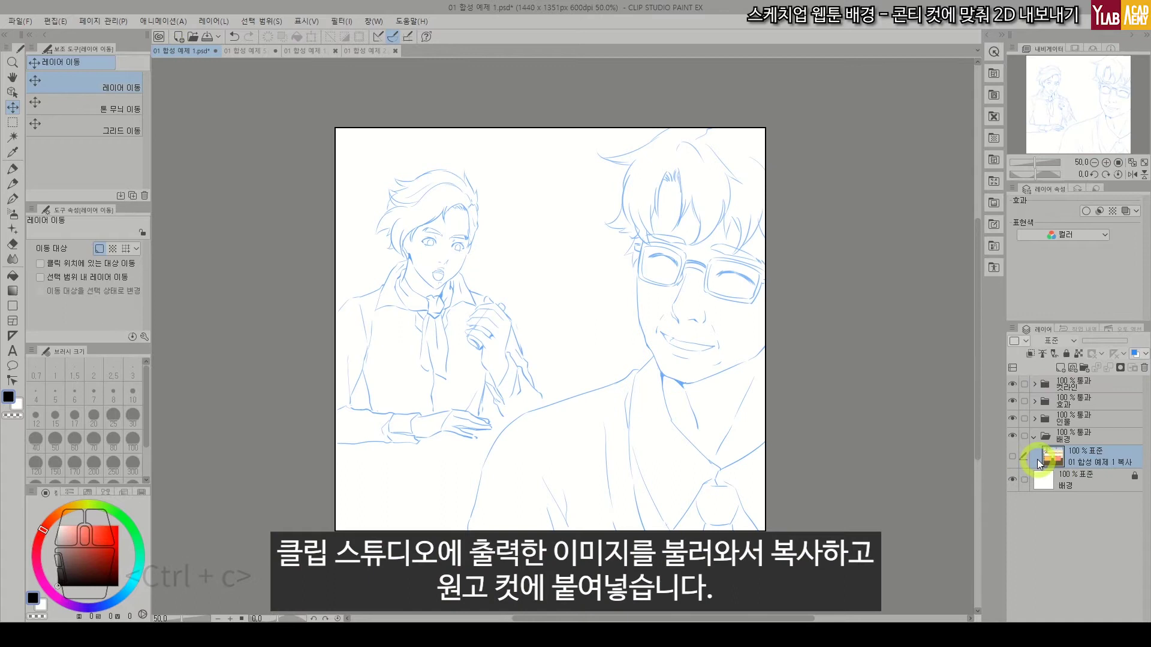
key(ctrl+v)
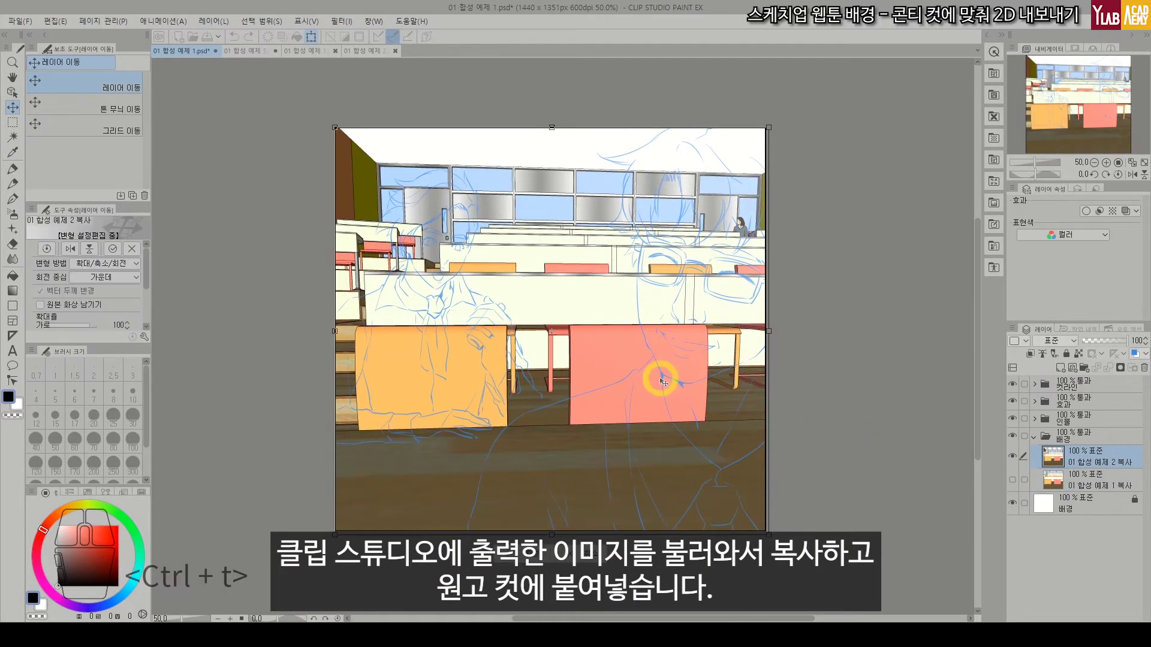
key(ctrl+t)
click(685, 440)
key(Return)
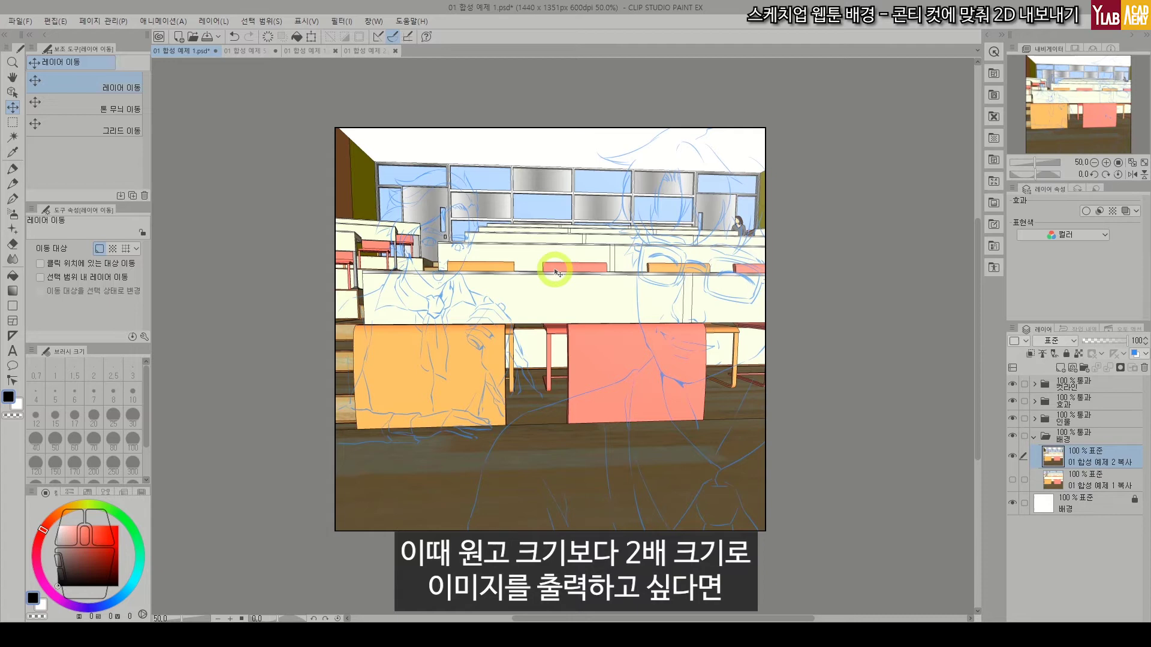
click(1019, 460)
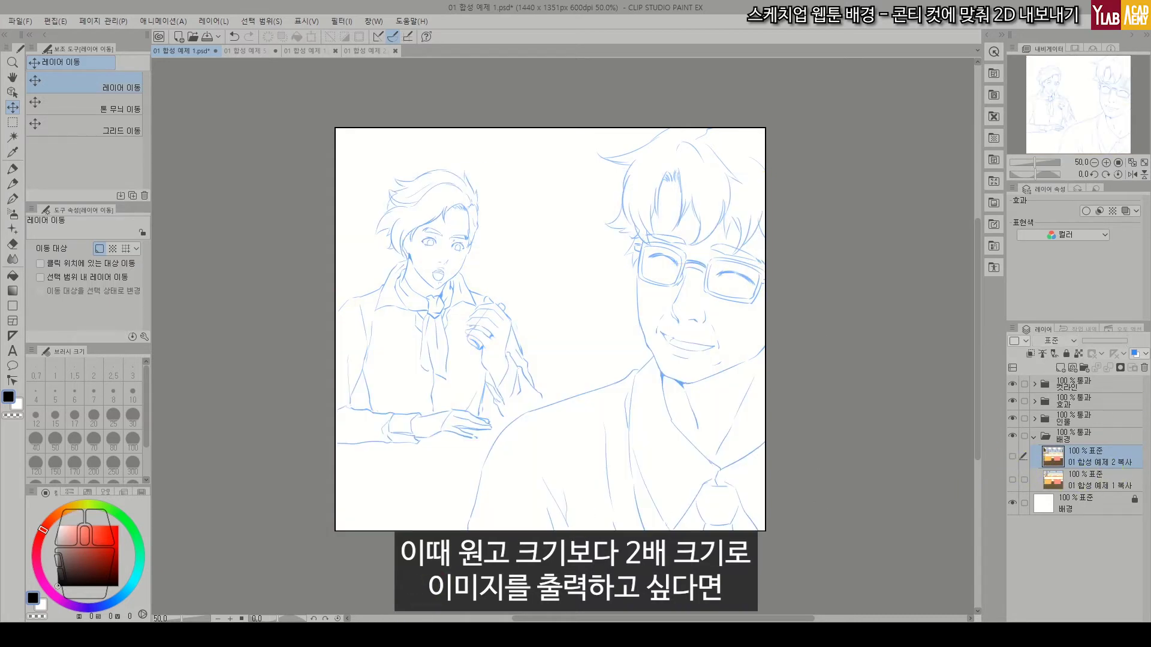
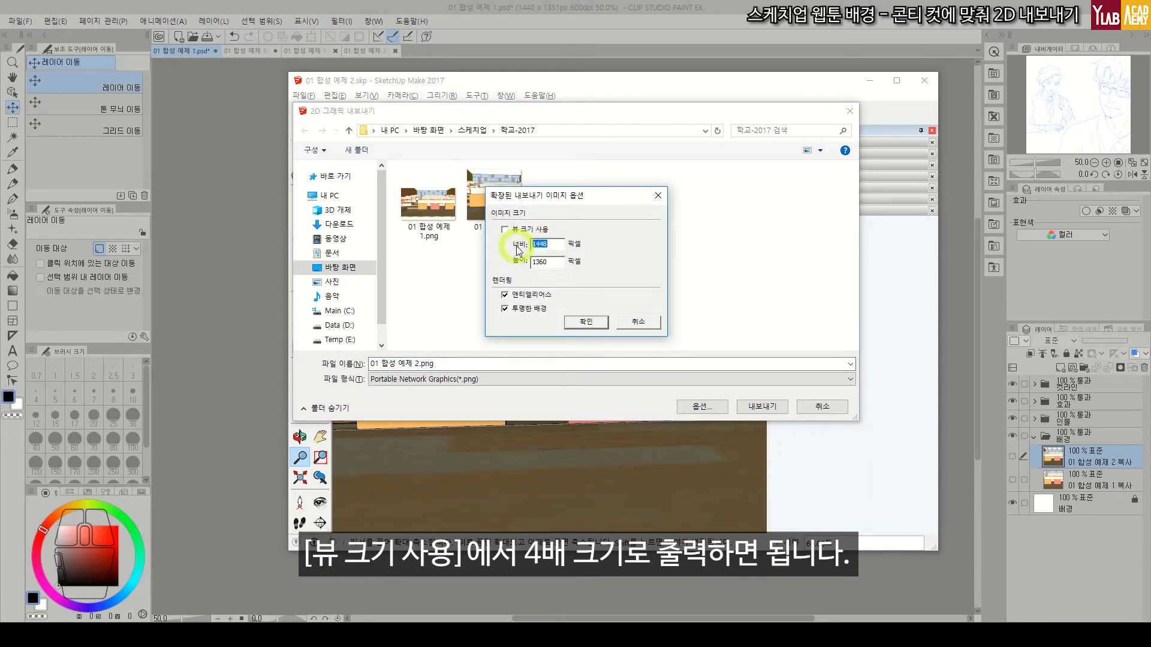
Export the classroom view at an enlarged width as the PNG '01 합성 예제 3'.
text(2)
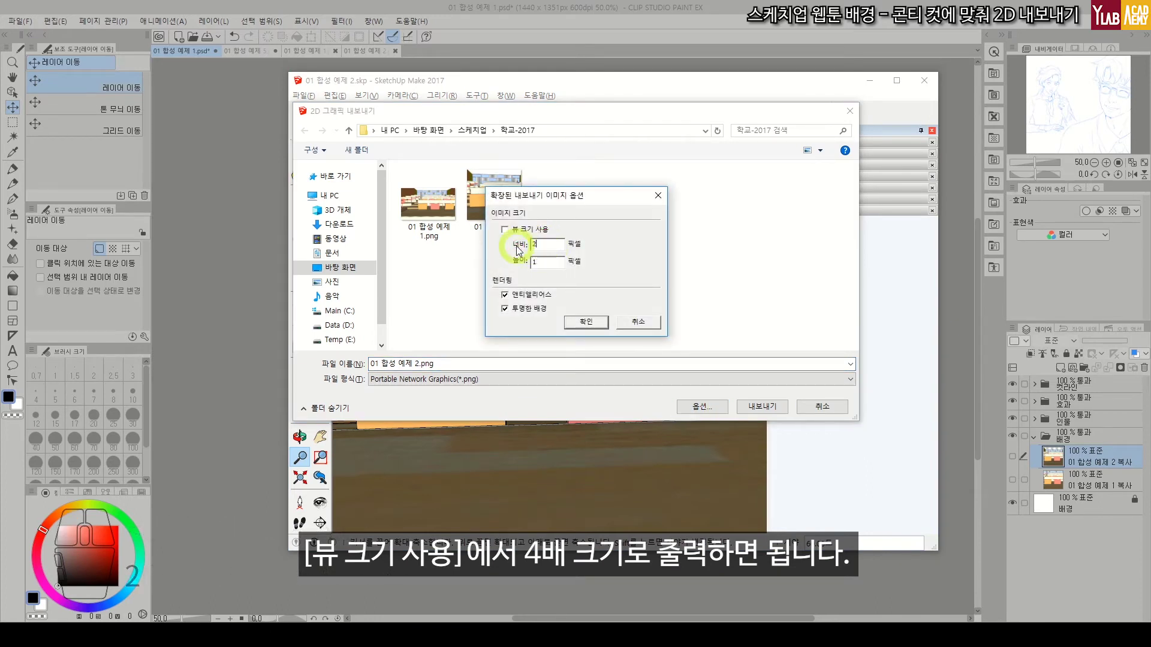
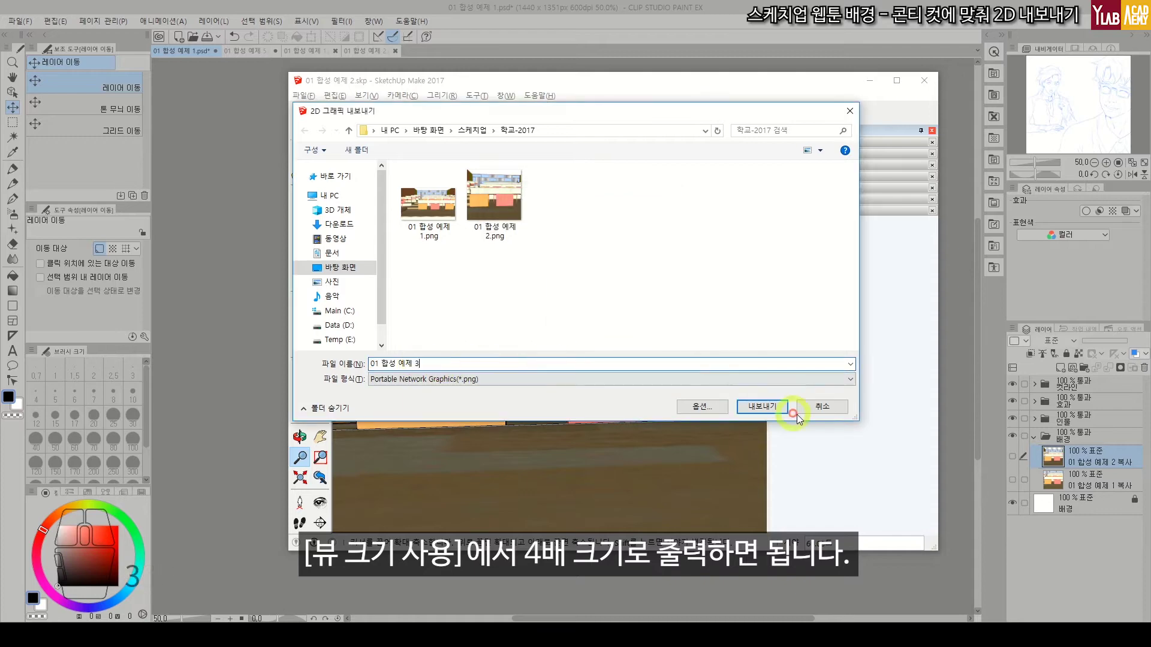
click(773, 407)
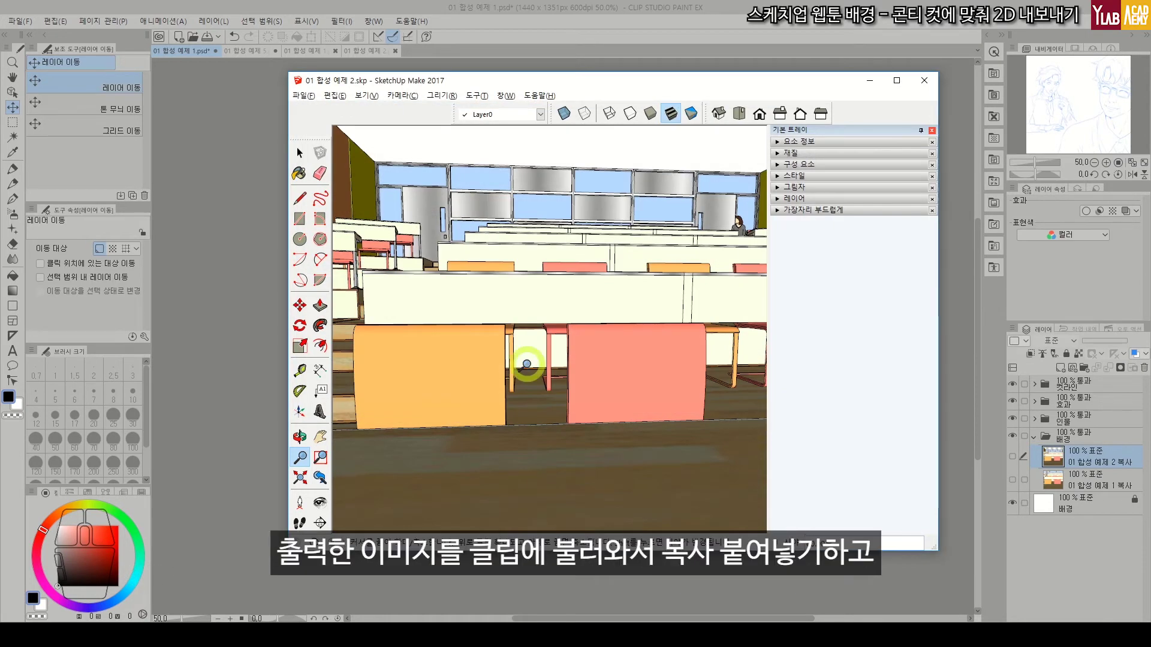
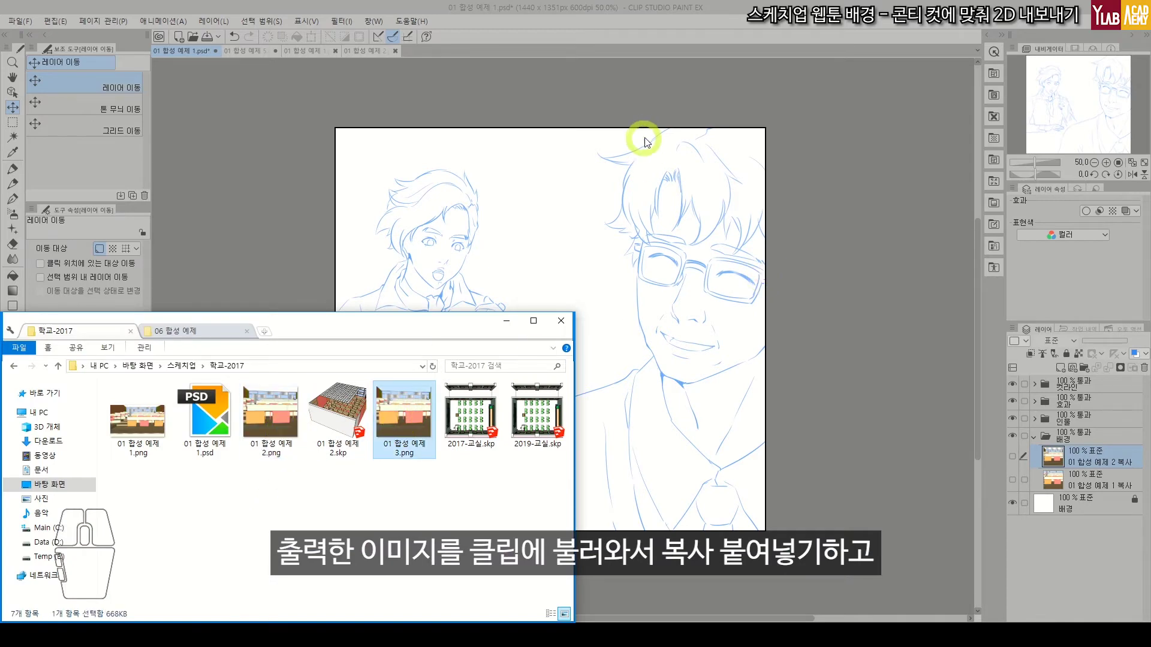
Copy the whole '01 합성 예제 3' image and paste it into the comic panel document as a new layer.
click(630, 37)
key(ctrl+c)
click(190, 52)
key(ctrl+v)
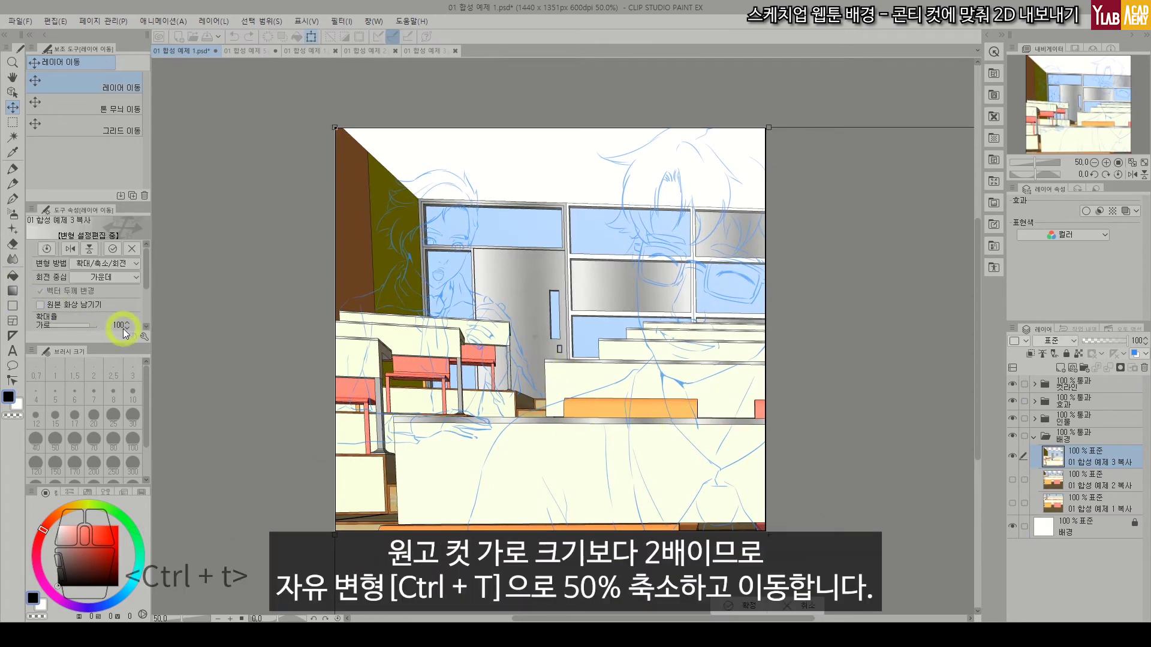
Scale the pasted layer to 50% and line it up over the panel sketch.
key(ctrl+t)
click(126, 325)
text(50)
key(Return)
click(801, 428)
drag(652, 336, 650, 292)
key(Return)
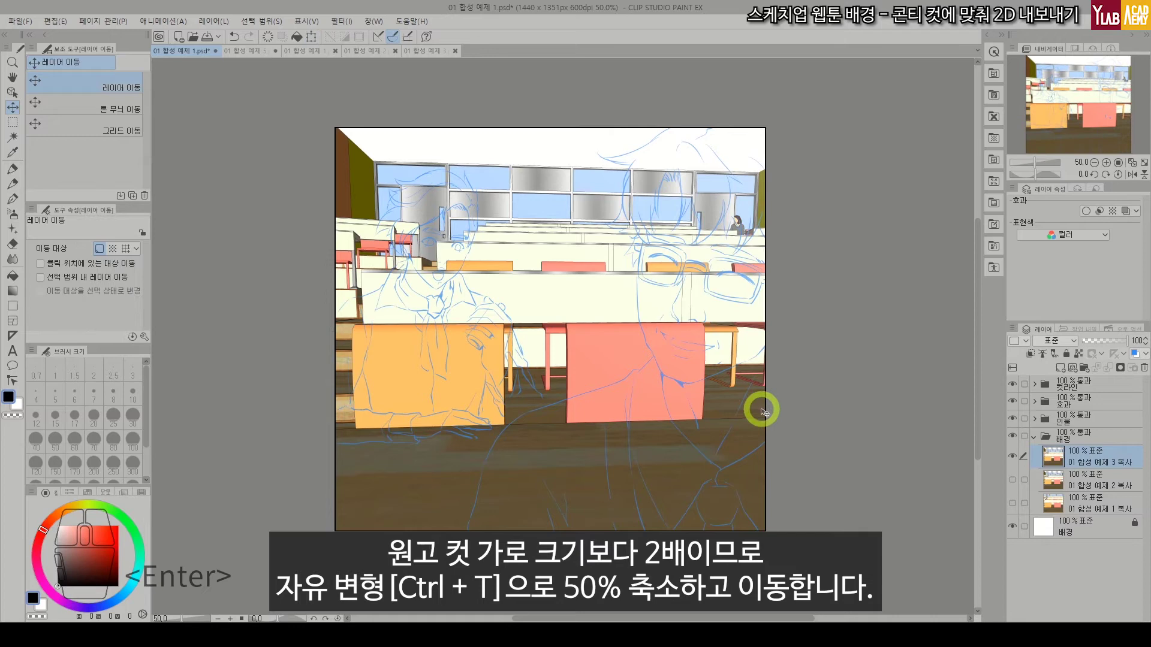
Toggle the background layers' visibility repeatedly to compare the renders' sharpness.
click(1015, 483)
click(1016, 461)
click(1017, 461)
click(1017, 461)
click(1016, 461)
click(1017, 461)
click(1017, 461)
click(1017, 461)
click(1017, 461)
click(1017, 461)
click(1016, 461)
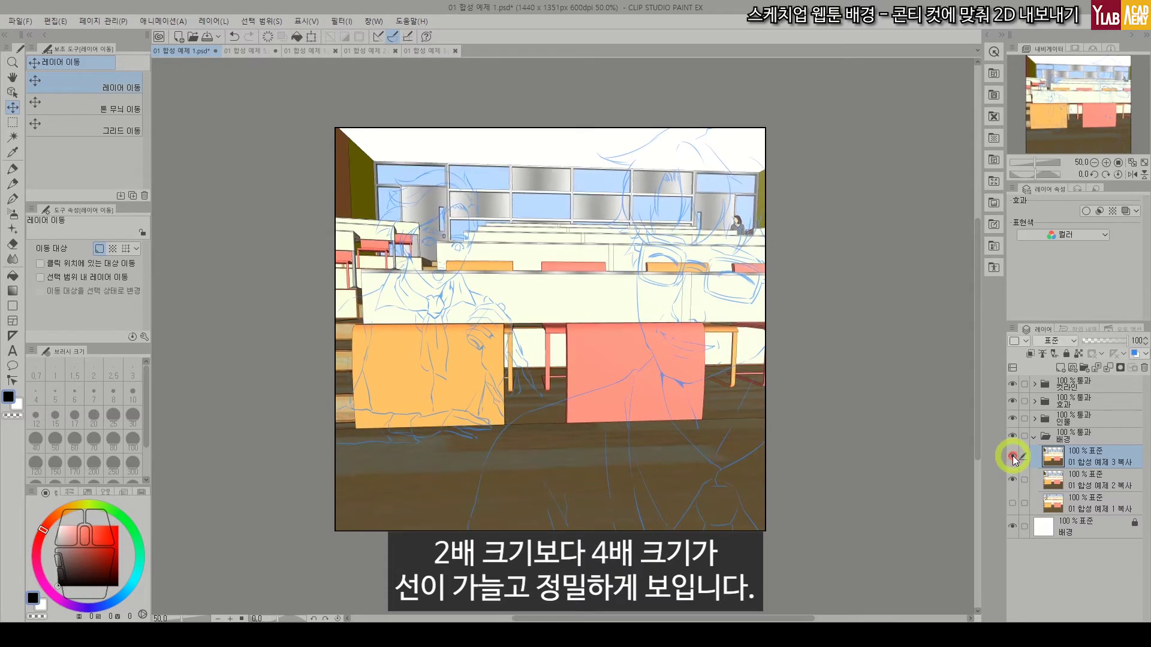
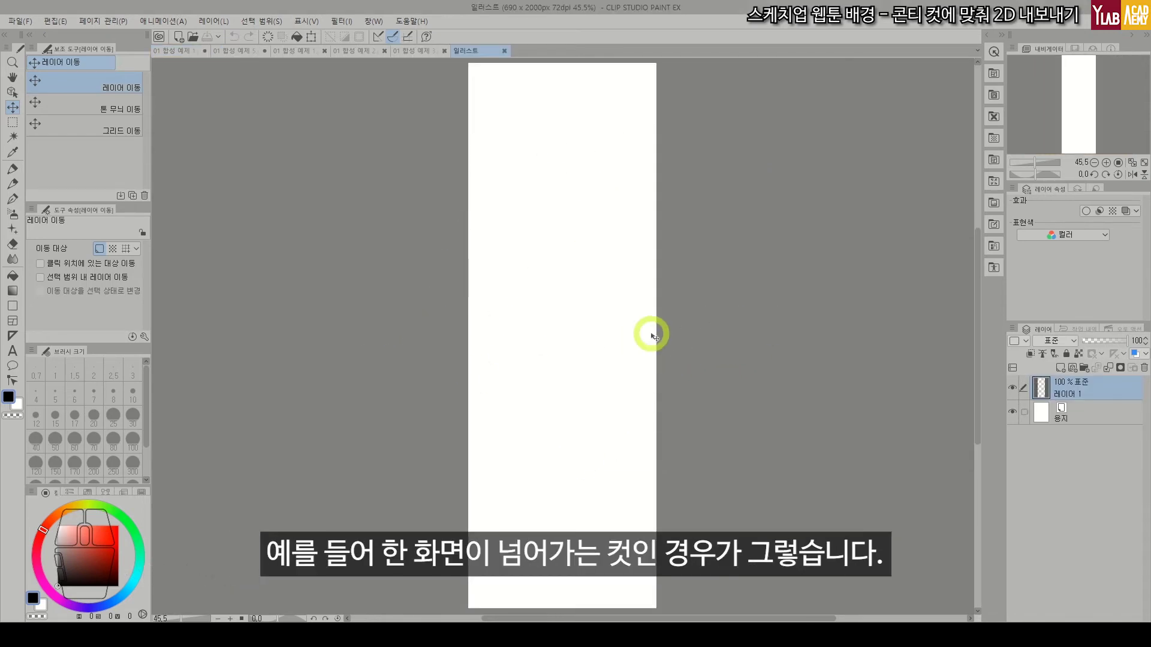
Fit the whole tall 690×2000 px blank canvas into the view.
key(ctrl+1)
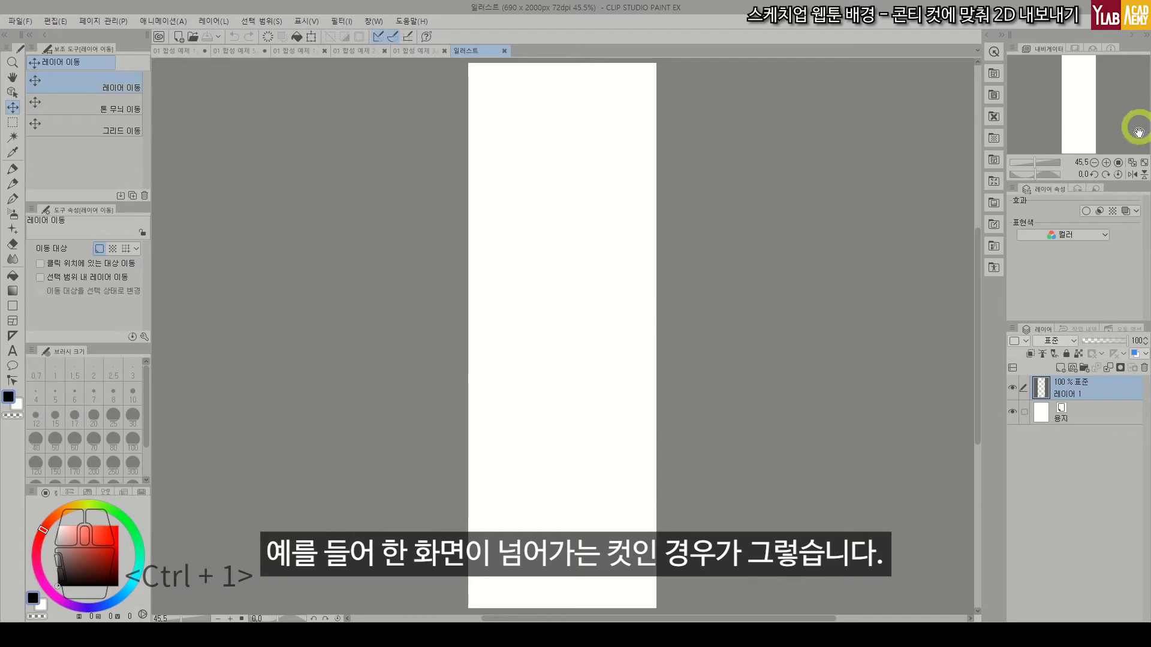
click(1148, 159)
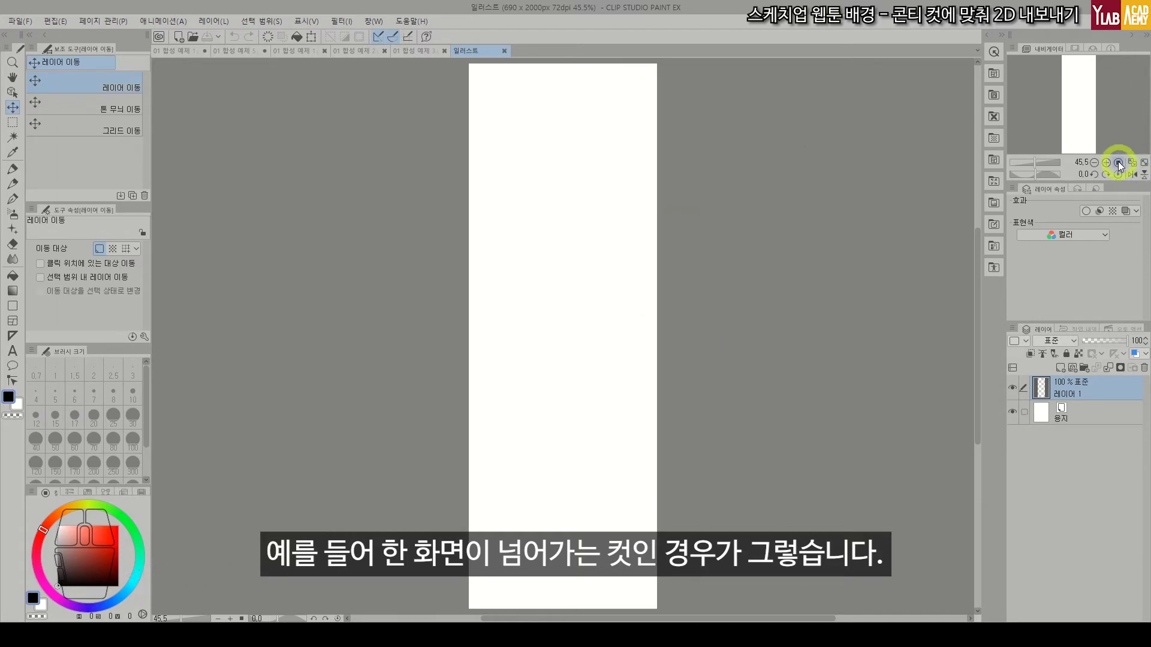
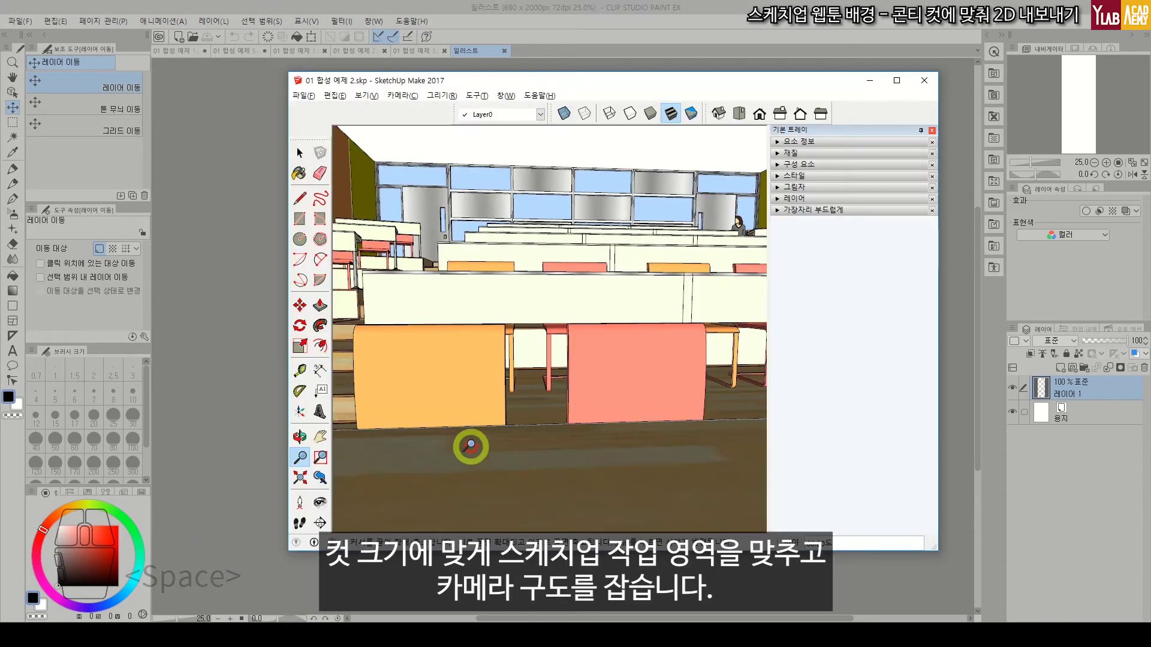
Make the SketchUp window see-through, reshape it to the tall canvas and bring up the 2D graphic export.
click(300, 149)
key(ctrl+shift+z)
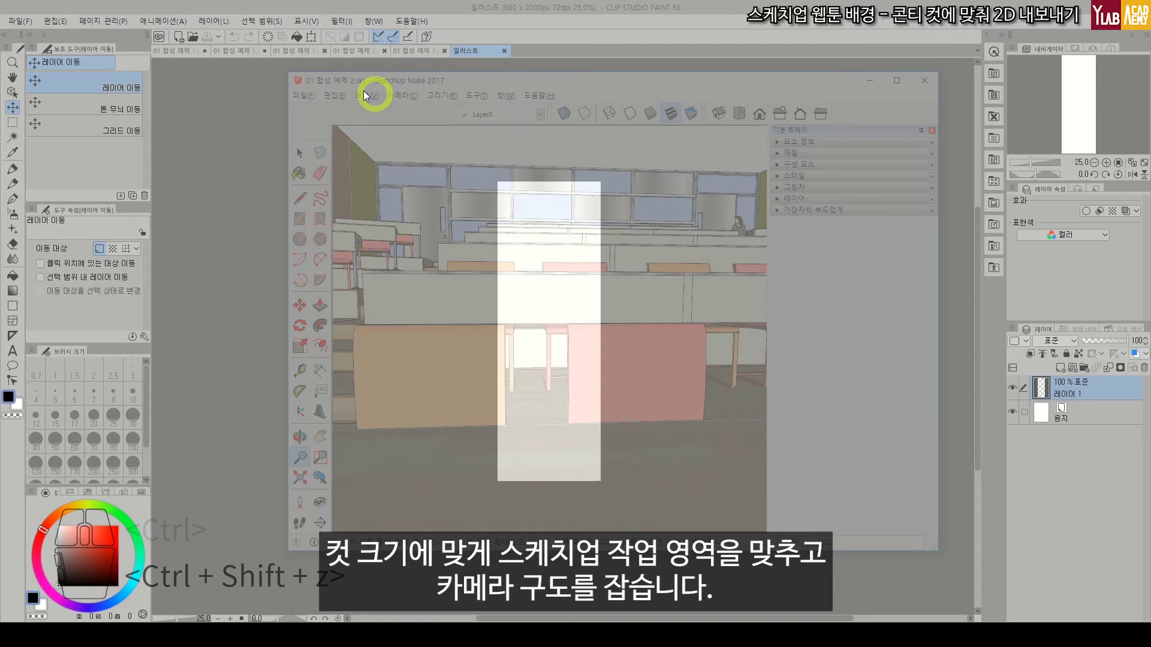
drag(295, 74, 470, 121)
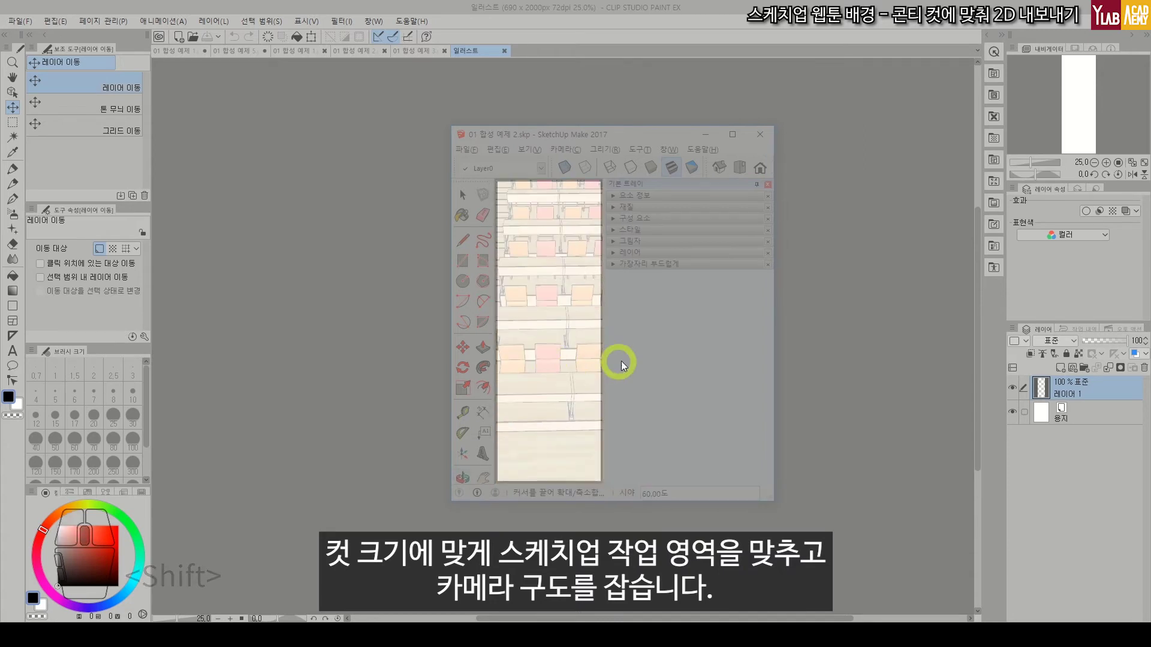
key(ctrl+shift+z)
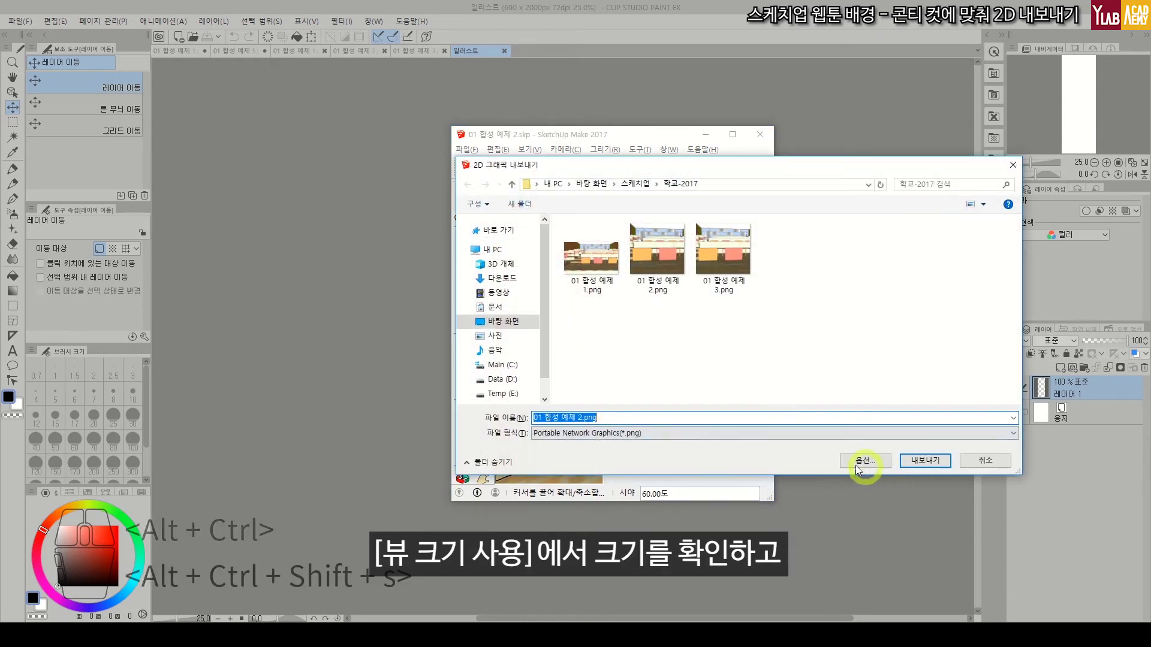
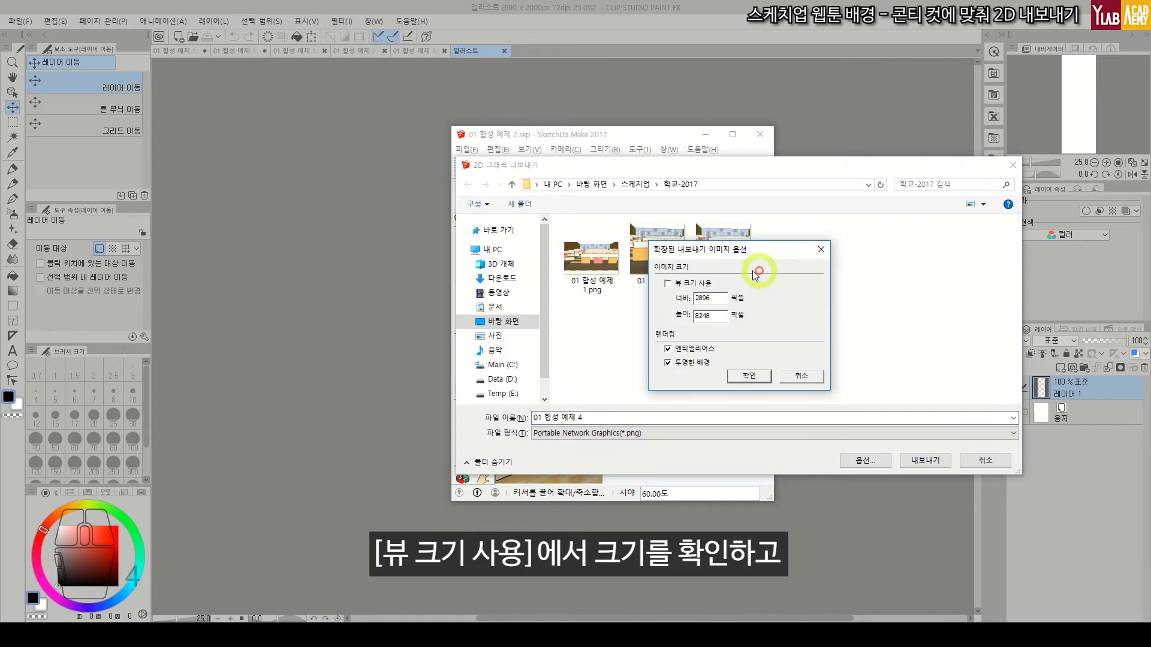
Export the tall desk-rows view at view size (507 px tall) as the PNG '01 합성 예제 4'.
click(676, 285)
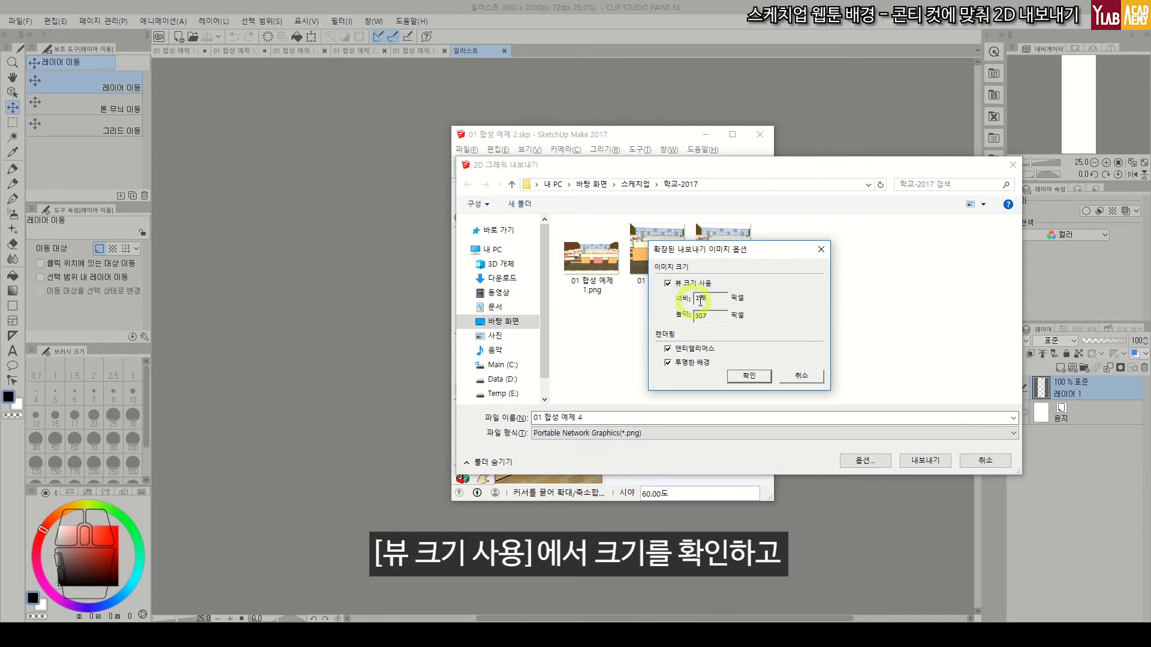
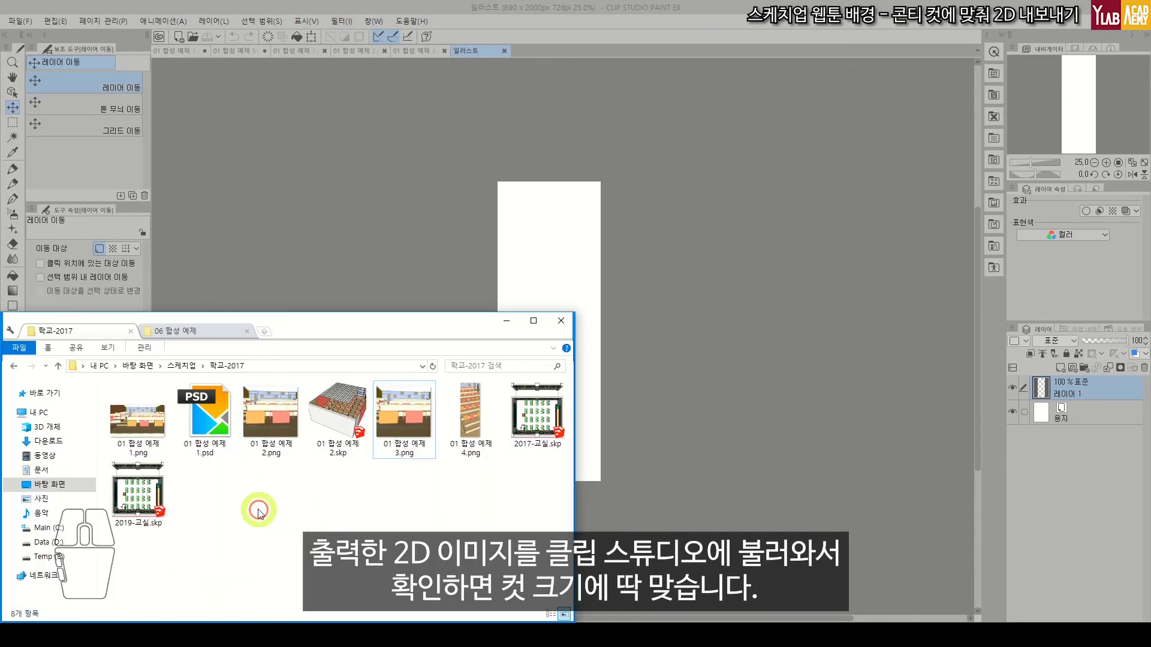
Drag '01 합성 예제 4.png' from Explorer into Clip Studio to open it as a 712×2028 px document.
drag(479, 408, 763, 276)
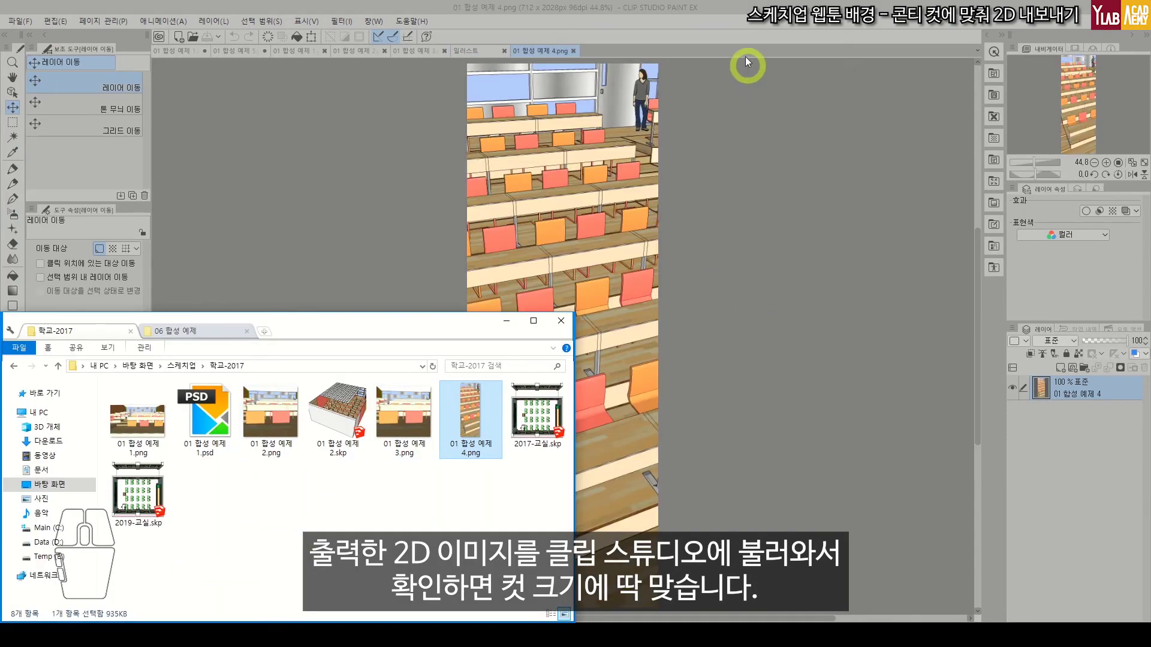